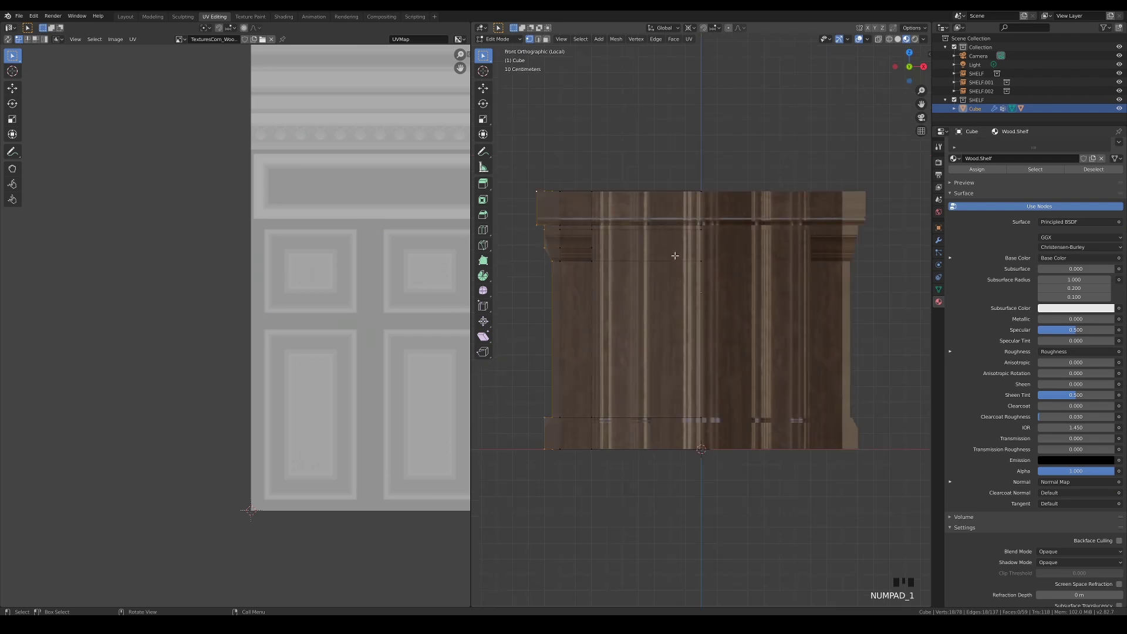
# Step: In X-ray view, select the top cornice band faces and project them from view into UV space
pyautogui.scroll(-3)
pyautogui.press('z')
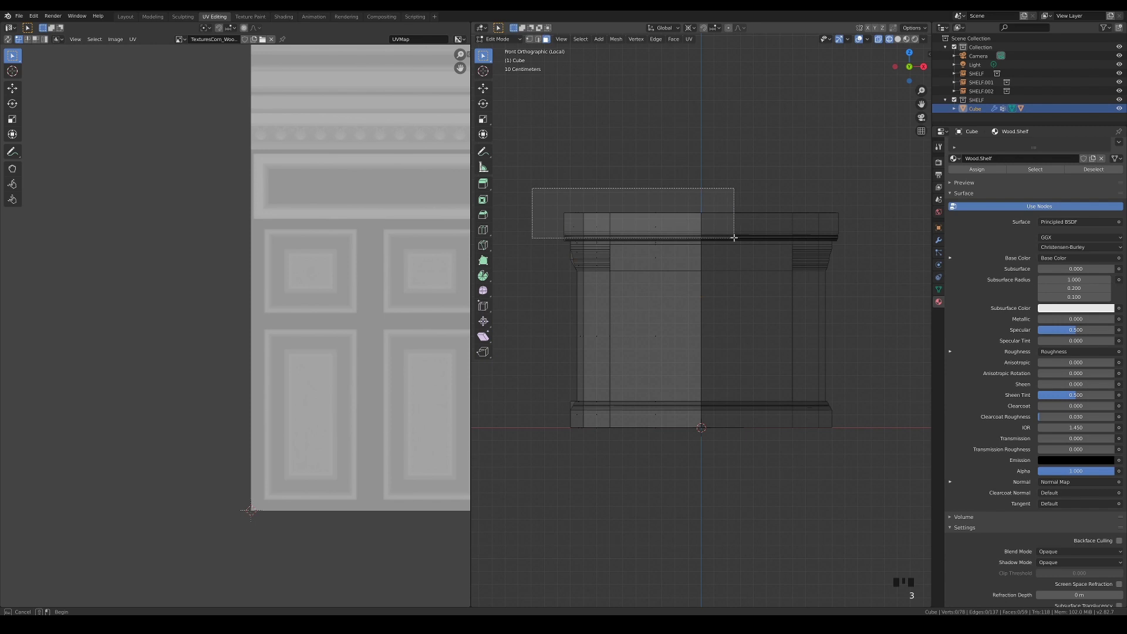
pyautogui.click(749, 237)
pyautogui.press('u')
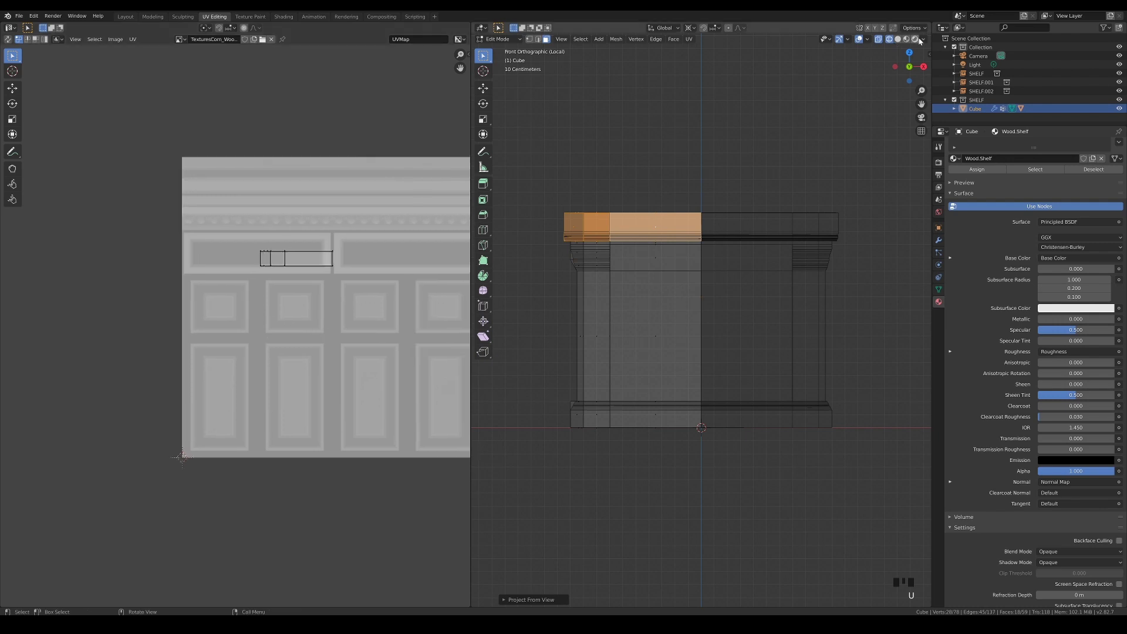
pyautogui.moveTo(907, 40); pyautogui.dragTo(398, 360)
pyautogui.scroll(-3)
pyautogui.press('s')
# Step: Scale and rotate the cornice UV island to lie lengthwise across the wood plank strip
pyautogui.press('g')
pyautogui.press('s')
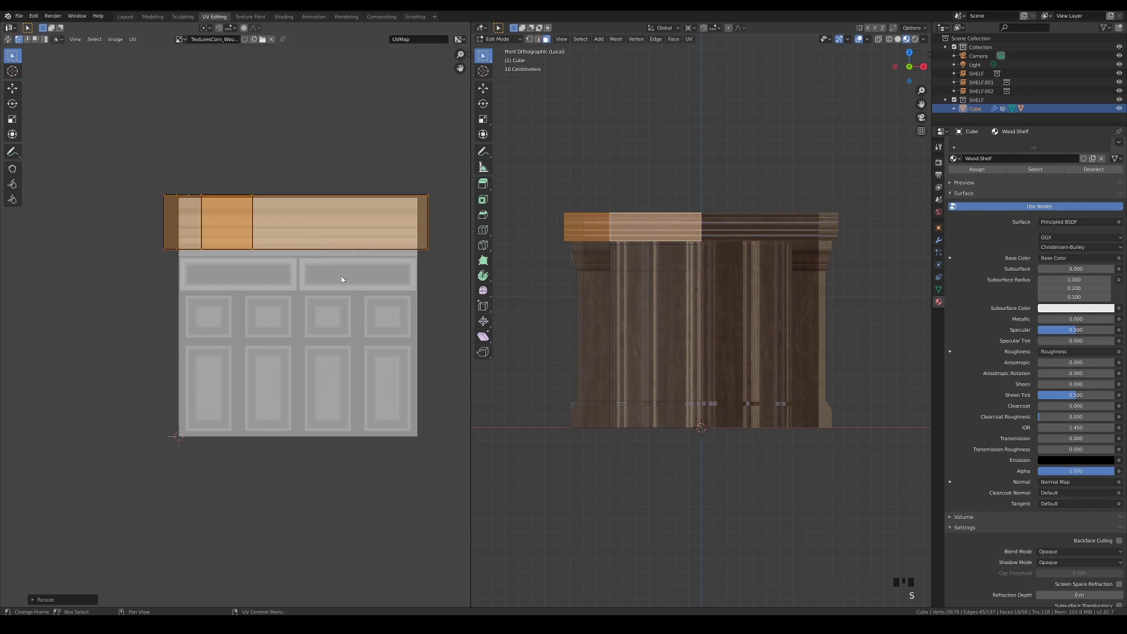
pyautogui.press('g')
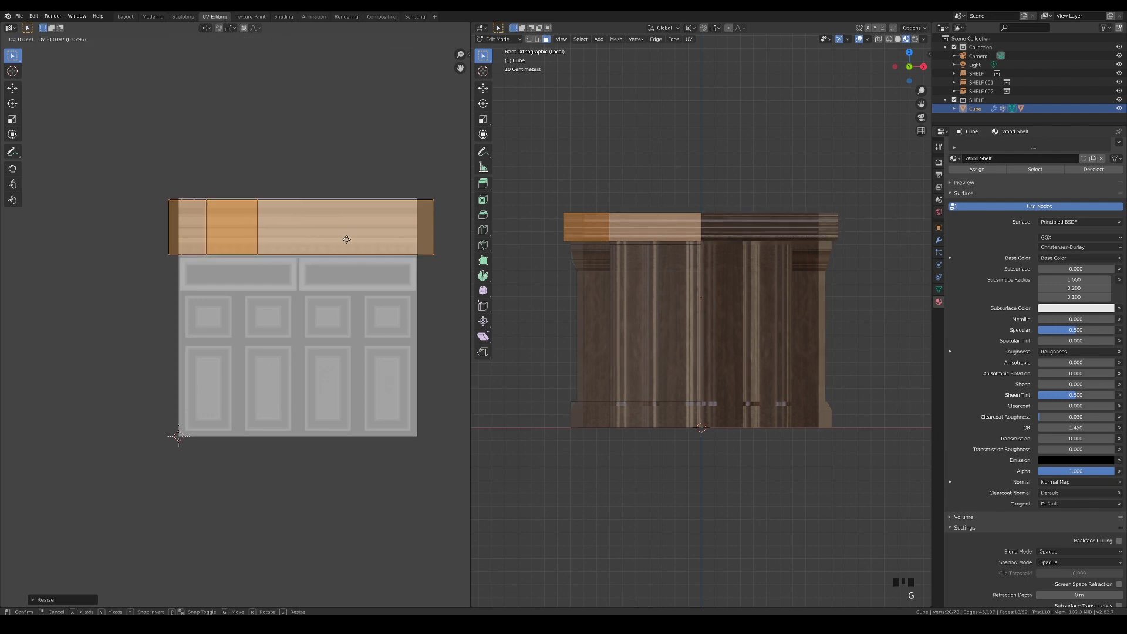
pyautogui.press('s')
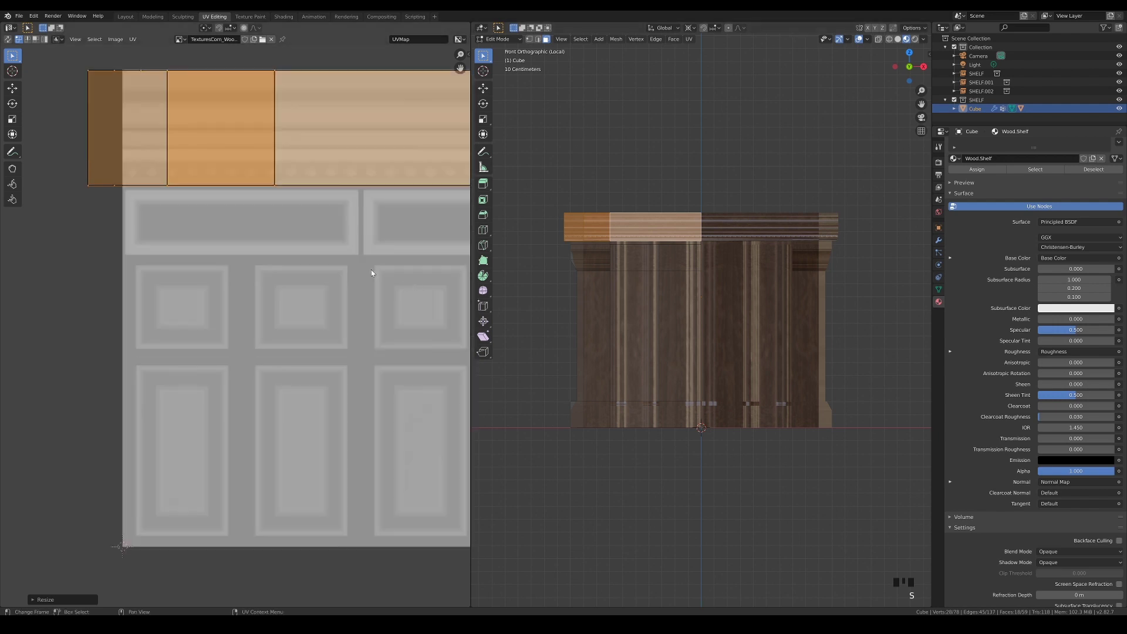
pyautogui.press('r')
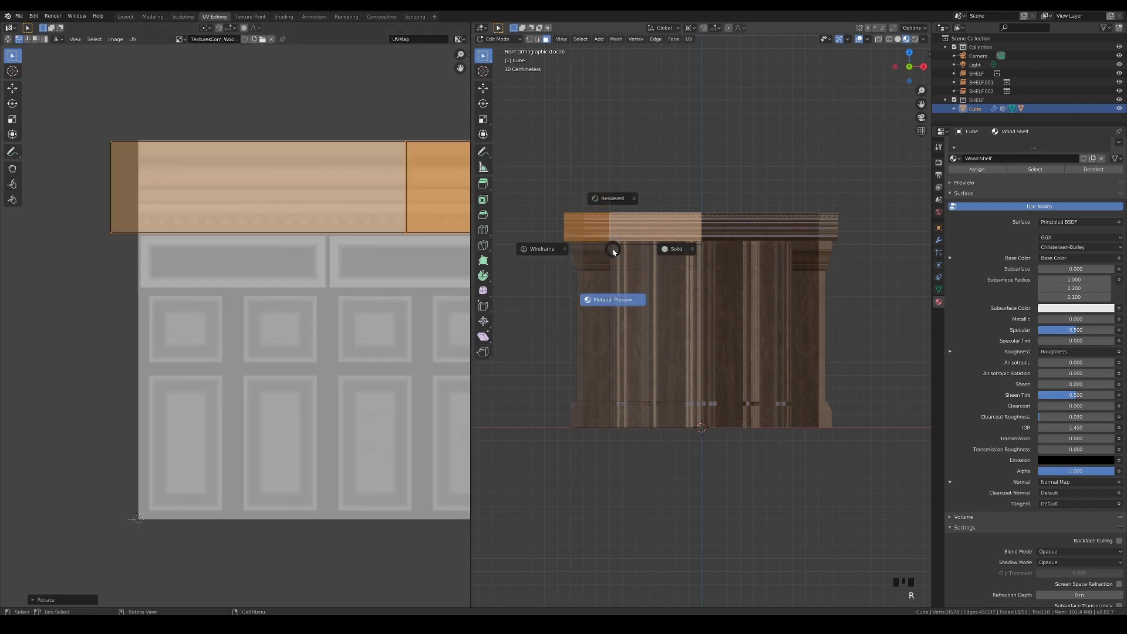
pyautogui.press('z')
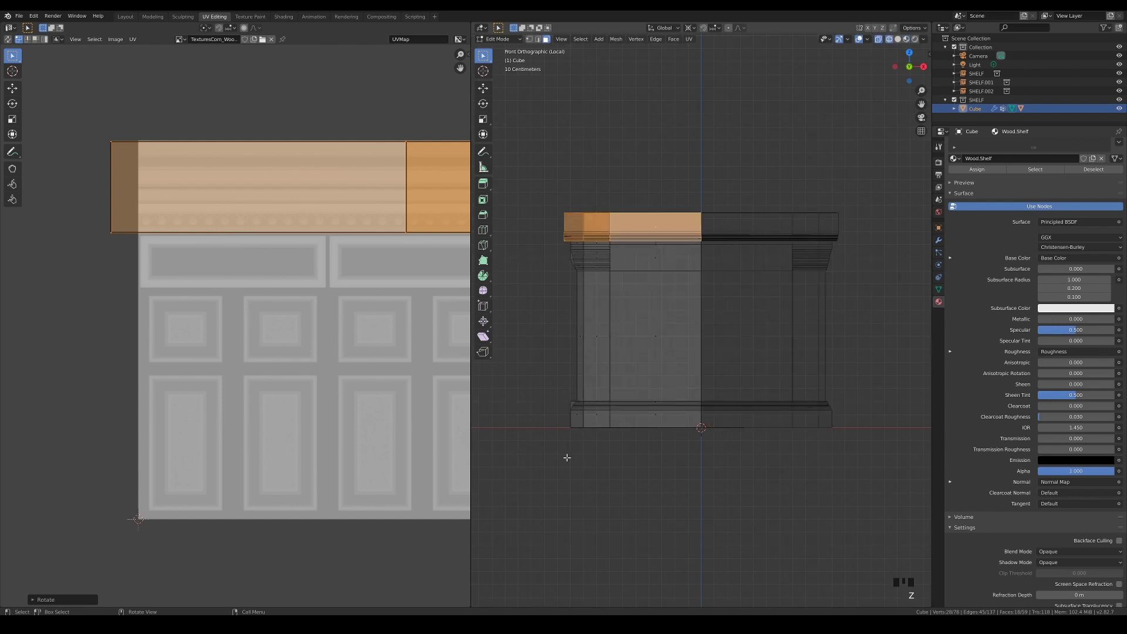
# Step: Project the bottom plinth faces from front view and stretch their UVs along the plank grain
pyautogui.click(751, 396)
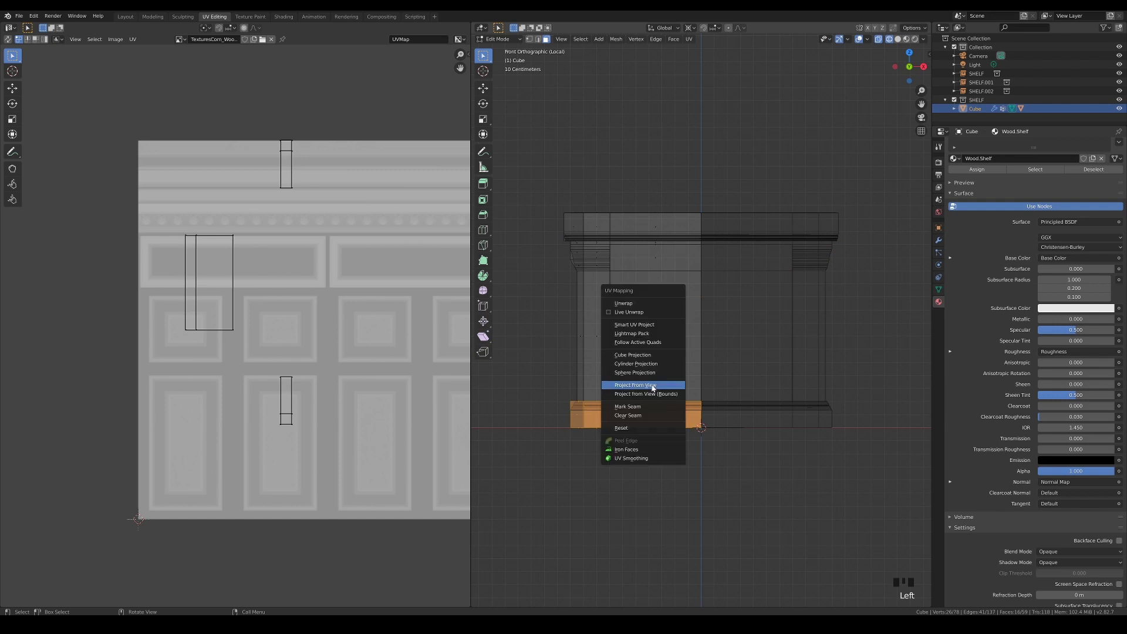
pyautogui.press('u')
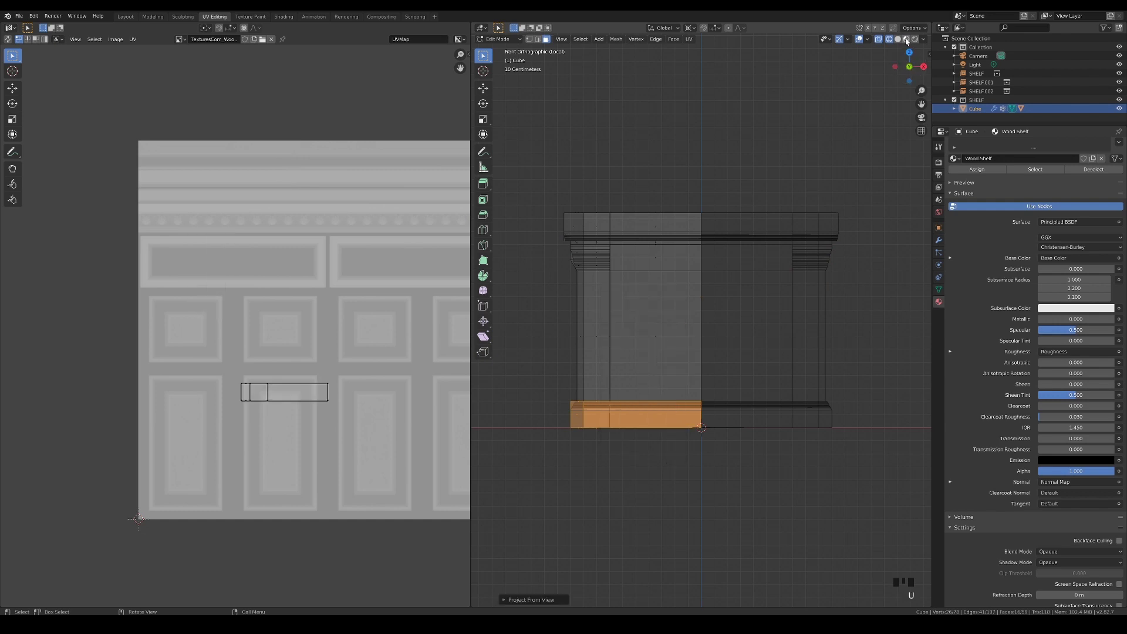
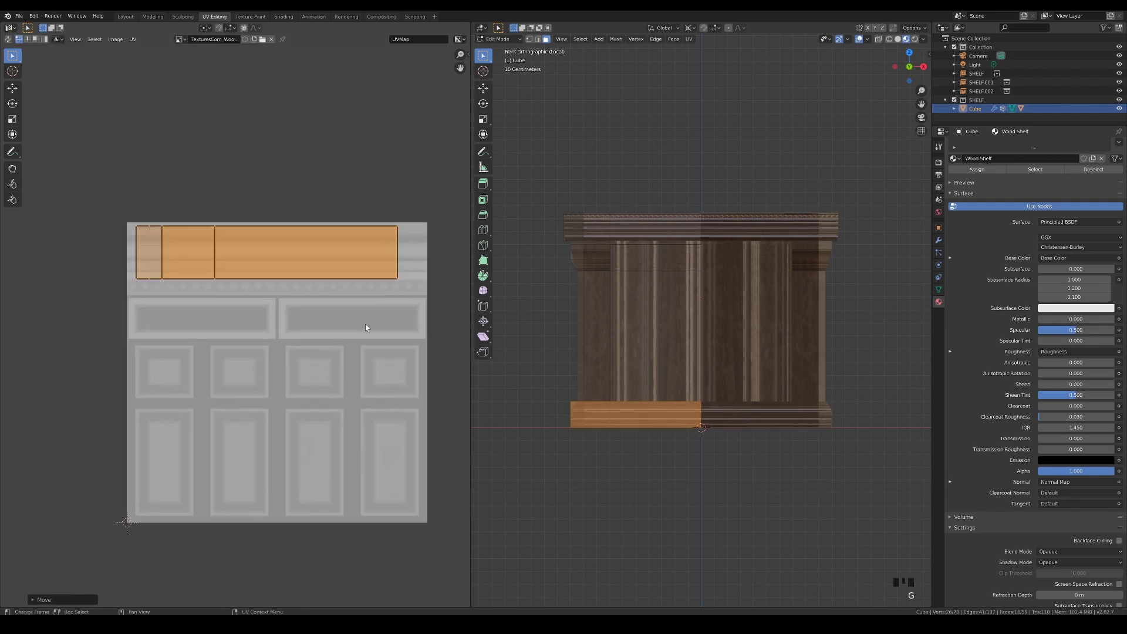
pyautogui.press('g')
pyautogui.press('s')
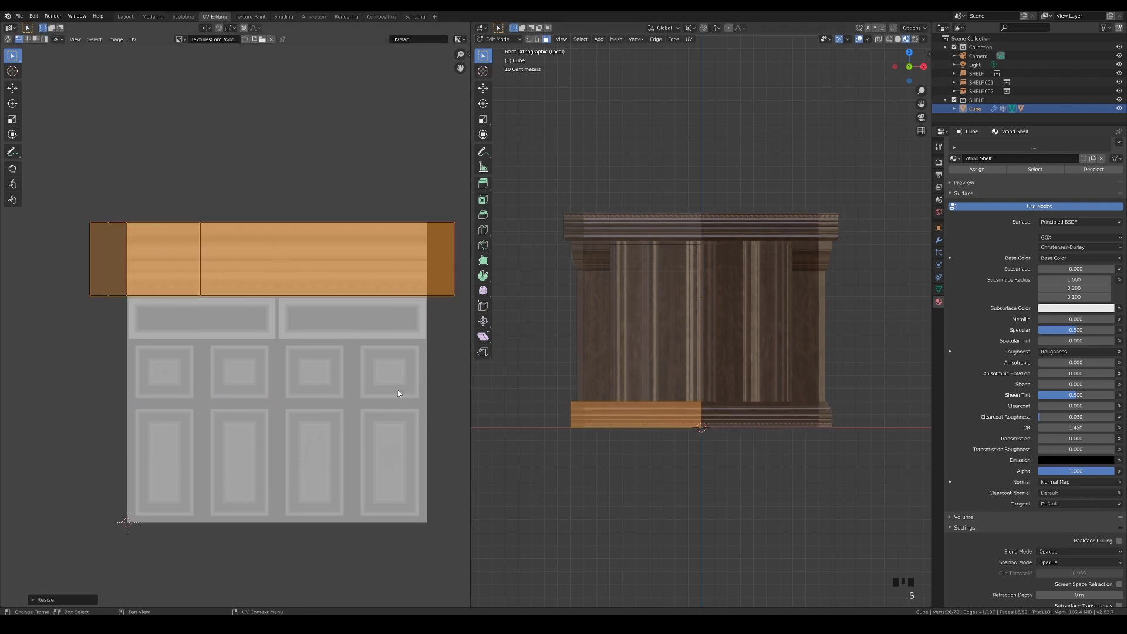
pyautogui.press('g')
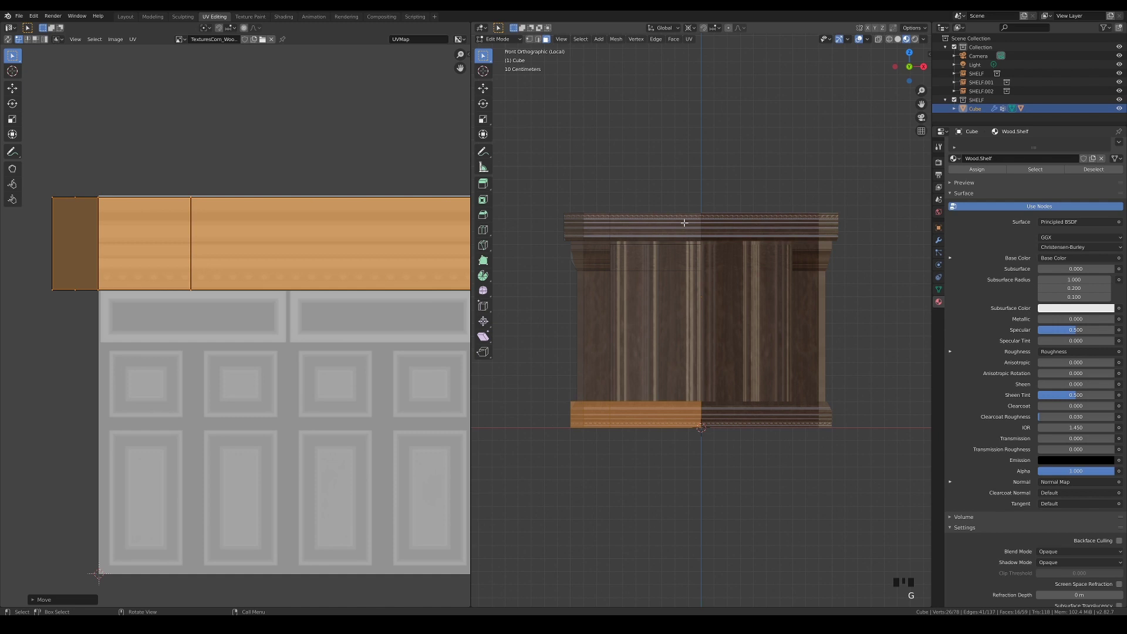
pyautogui.press('z')
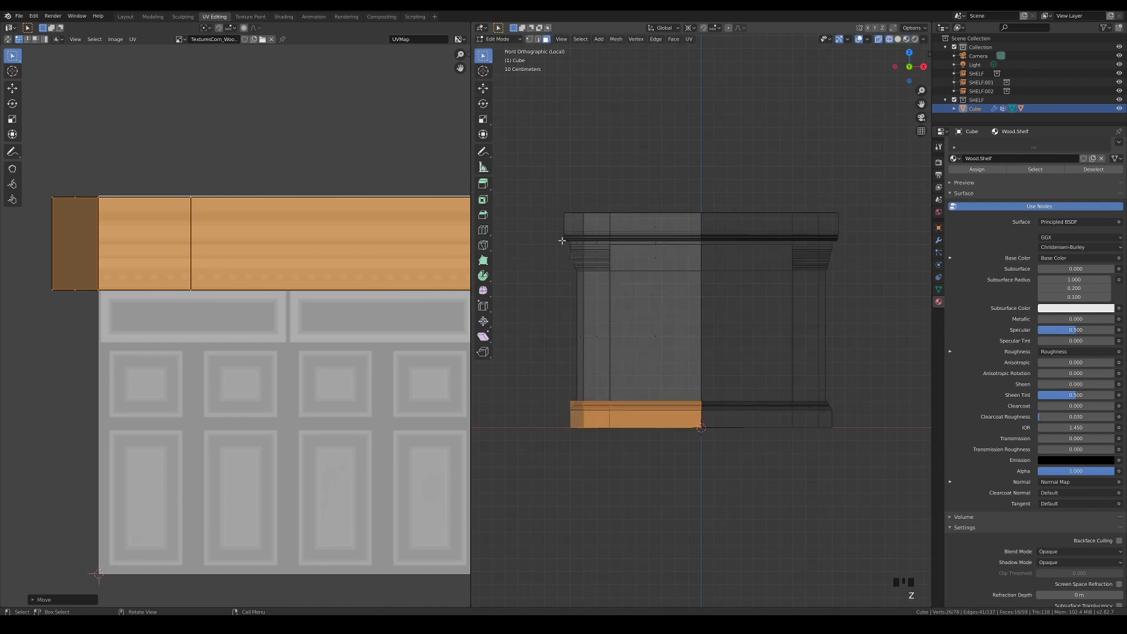
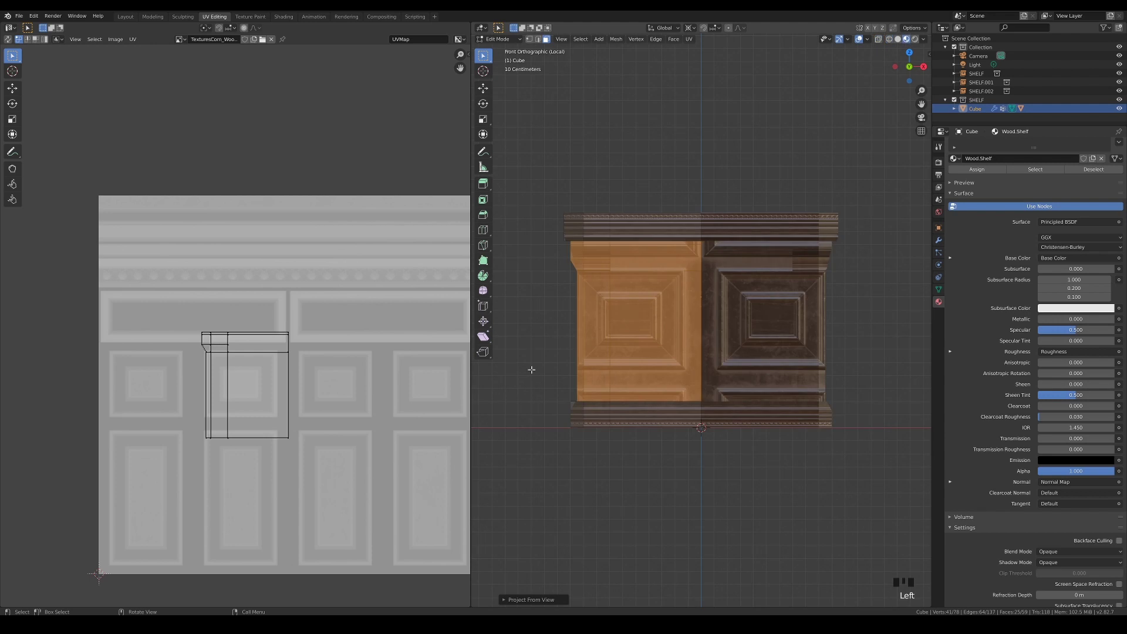
# Step: Enlarge and move the front wall UVs so they cover rows of recessed panels
pyautogui.press('s')
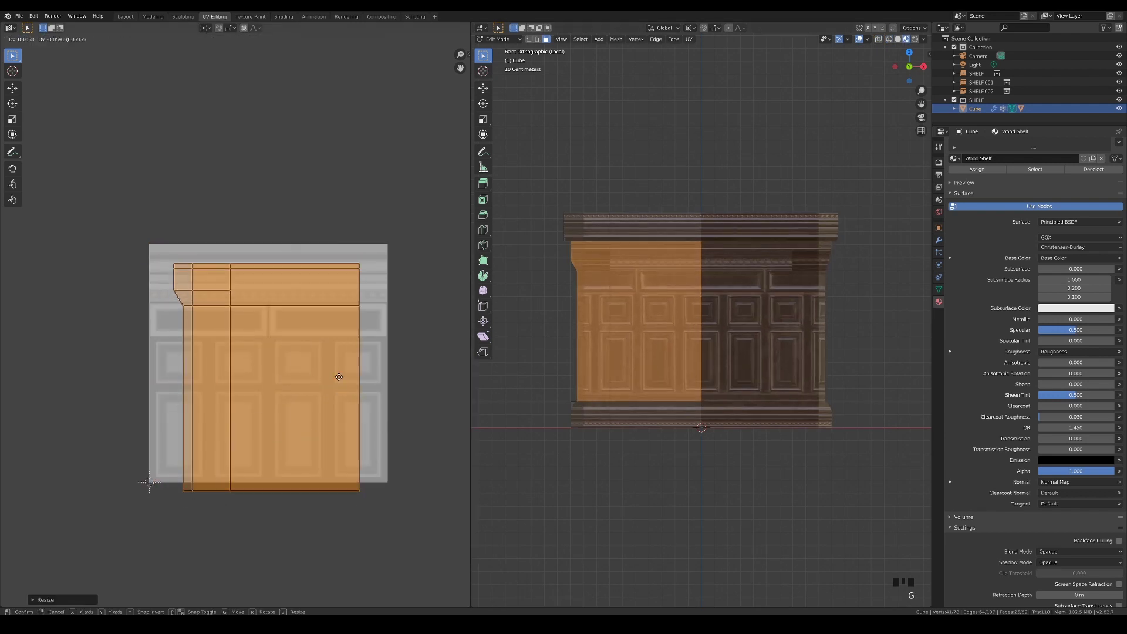
pyautogui.press('s')
pyautogui.press('g')
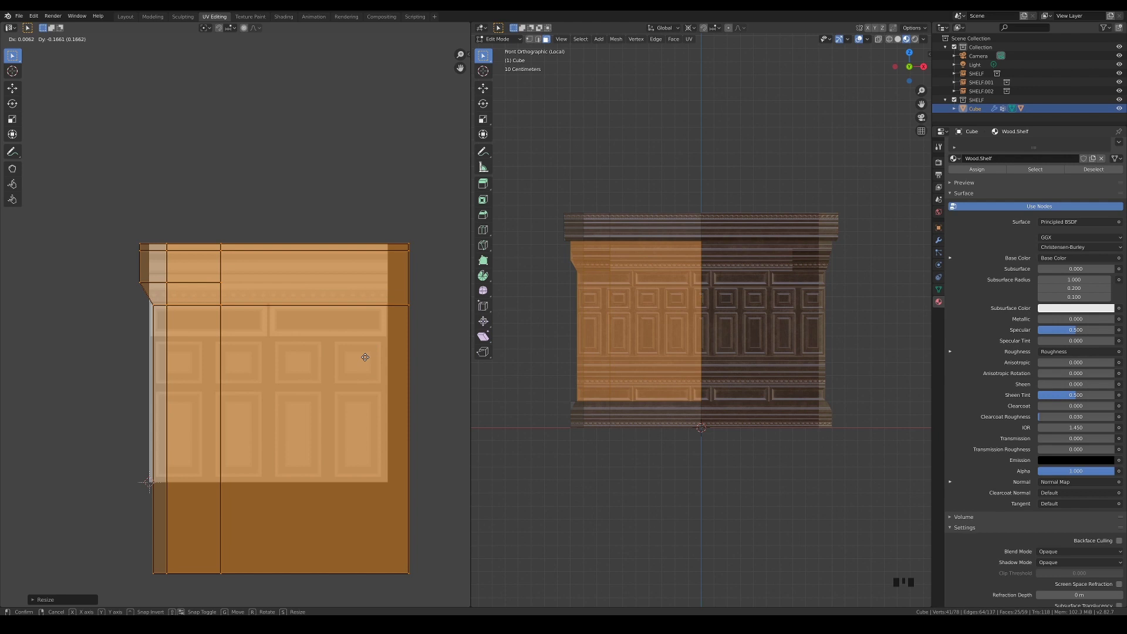
pyautogui.press('g')
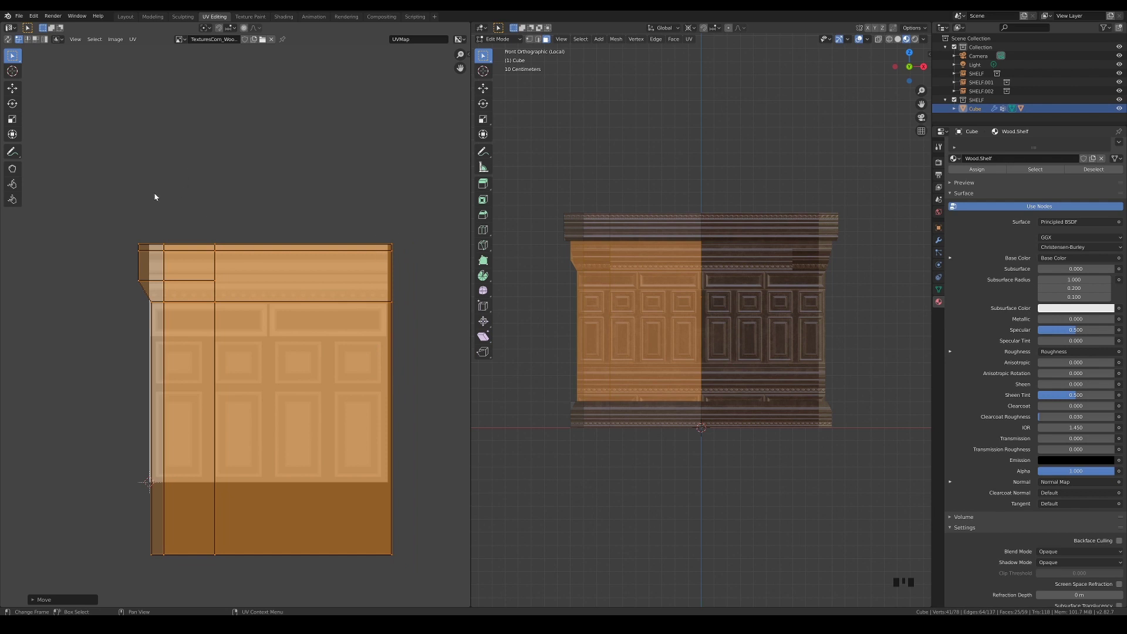
# Step: Slide the narrow side-strip UV islands horizontally to line up with the panel columns
pyautogui.click(266, 538)
pyautogui.press('g')
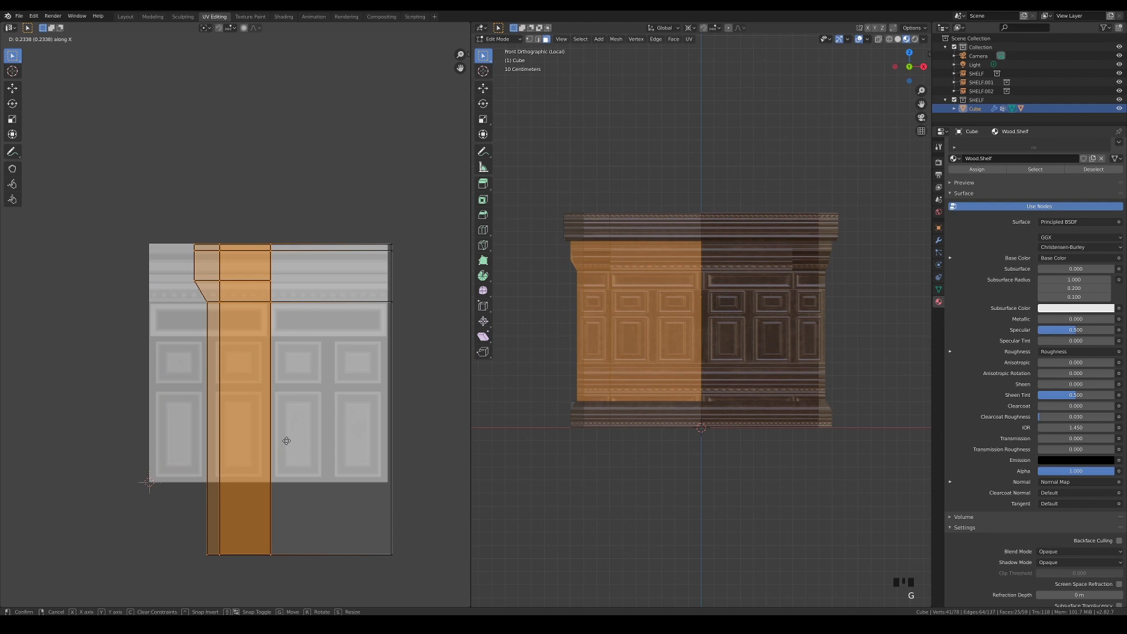
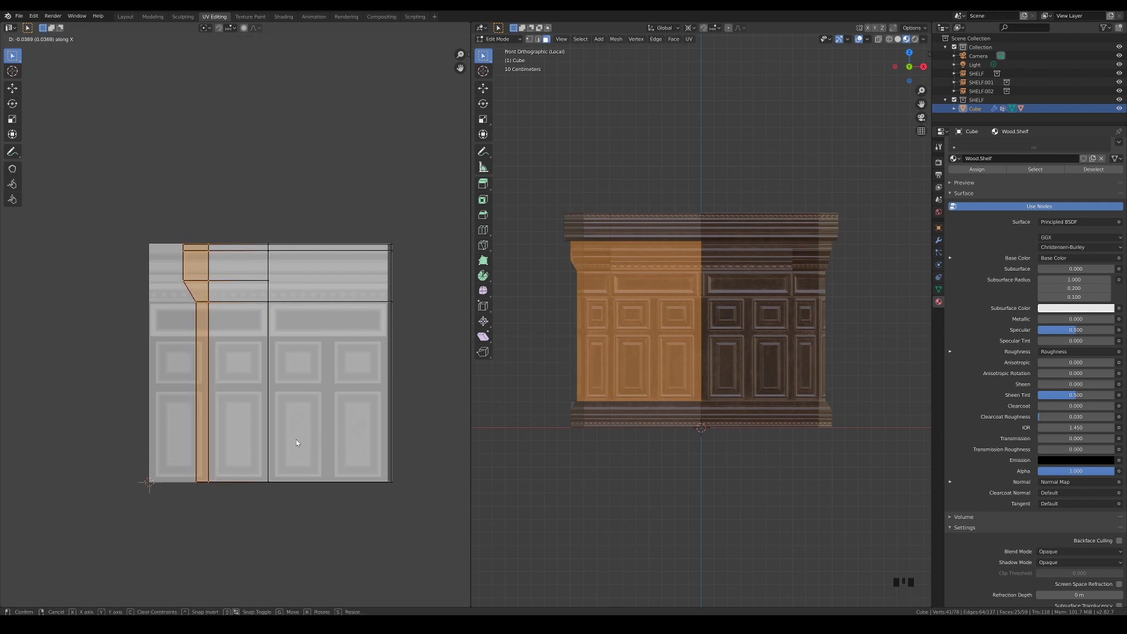
pyautogui.click(431, 446)
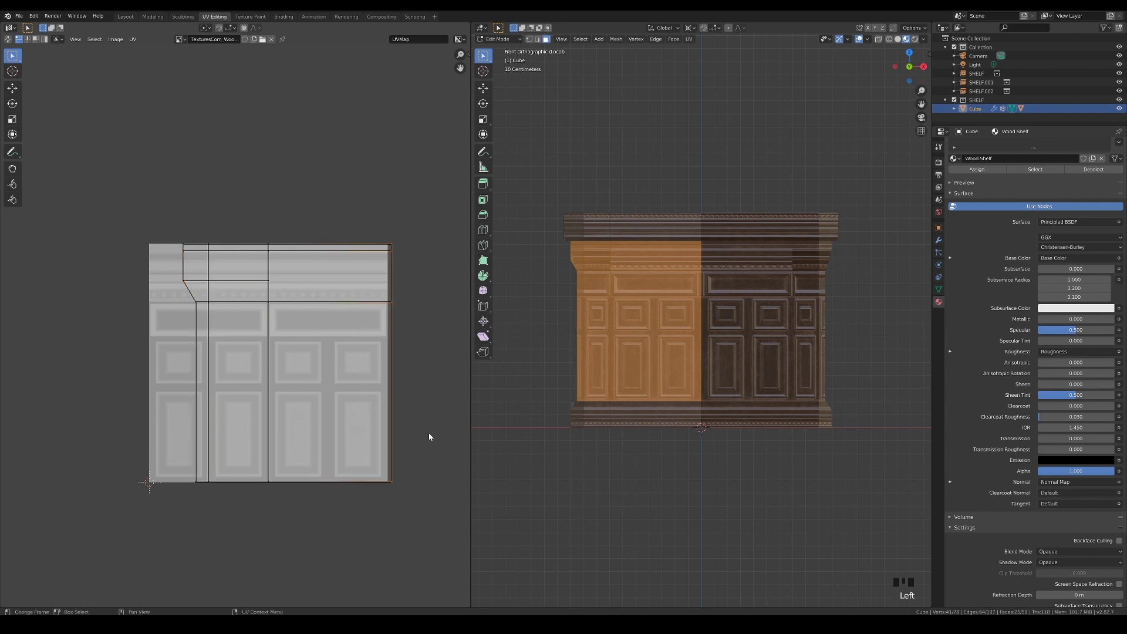
# Step: Finish sliding the right strip along X and return to object mode in the Layout workspace
pyautogui.press('g')
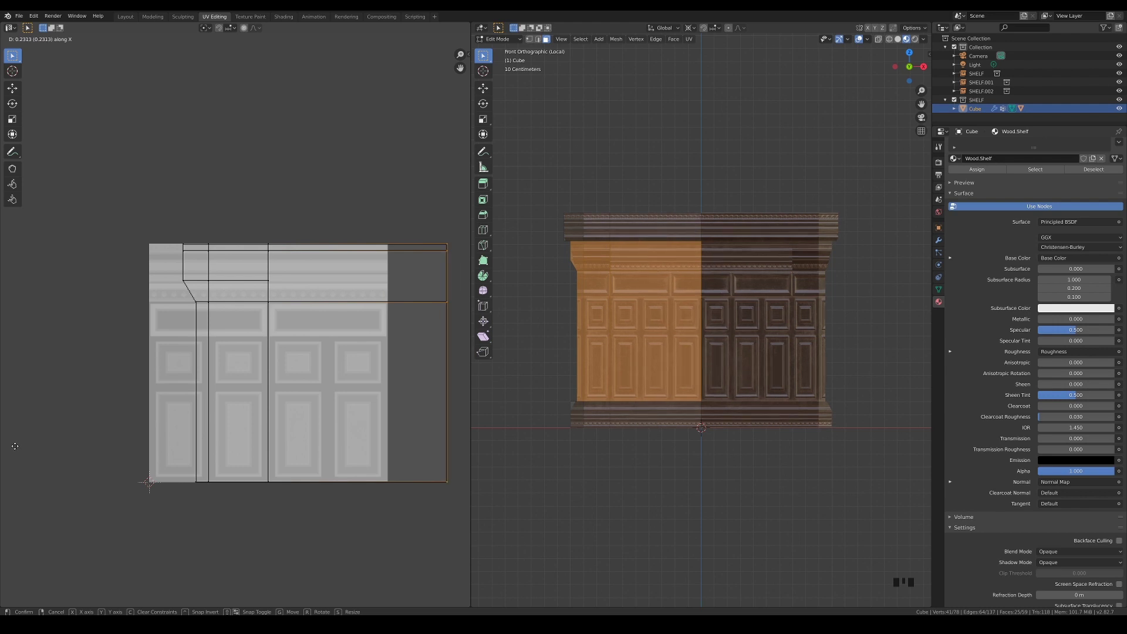
pyautogui.moveTo(591, 486); pyautogui.dragTo(617, 500)
pyautogui.press('Tab')
pyautogui.press('/')
pyautogui.click(780, 436)
pyautogui.scroll(3)
# Step: Rename the shelf object Shelf and duplicate it into a new SHELF.TALL collection
pyautogui.moveTo(792, 420); pyautogui.dragTo(160, 27)
pyautogui.moveTo(160, 27); pyautogui.dragTo(978, 110)
pyautogui.moveTo(978, 111); pyautogui.dragTo(979, 113)
pyautogui.rightClick(979, 113)
pyautogui.moveTo(991, 118); pyautogui.dragTo(986, 150)
pyautogui.press('shift+l')
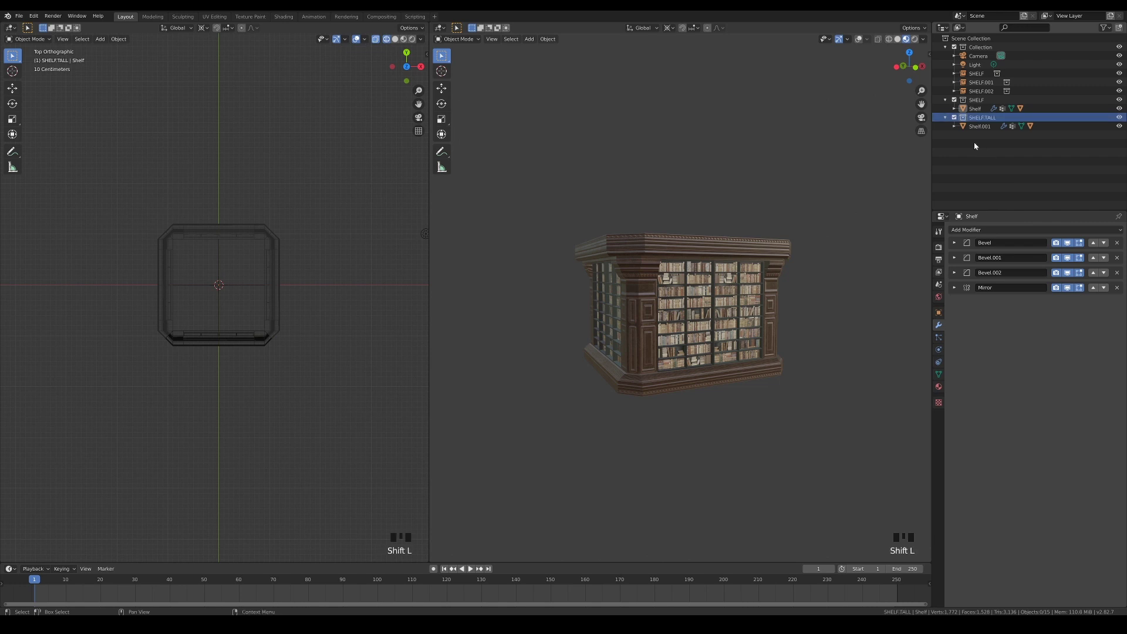
# Step: Stack a second book tier with a count-2 Z Array modifier and enter the shelf frame's mesh editing
pyautogui.moveTo(956, 100); pyautogui.dragTo(730, 304)
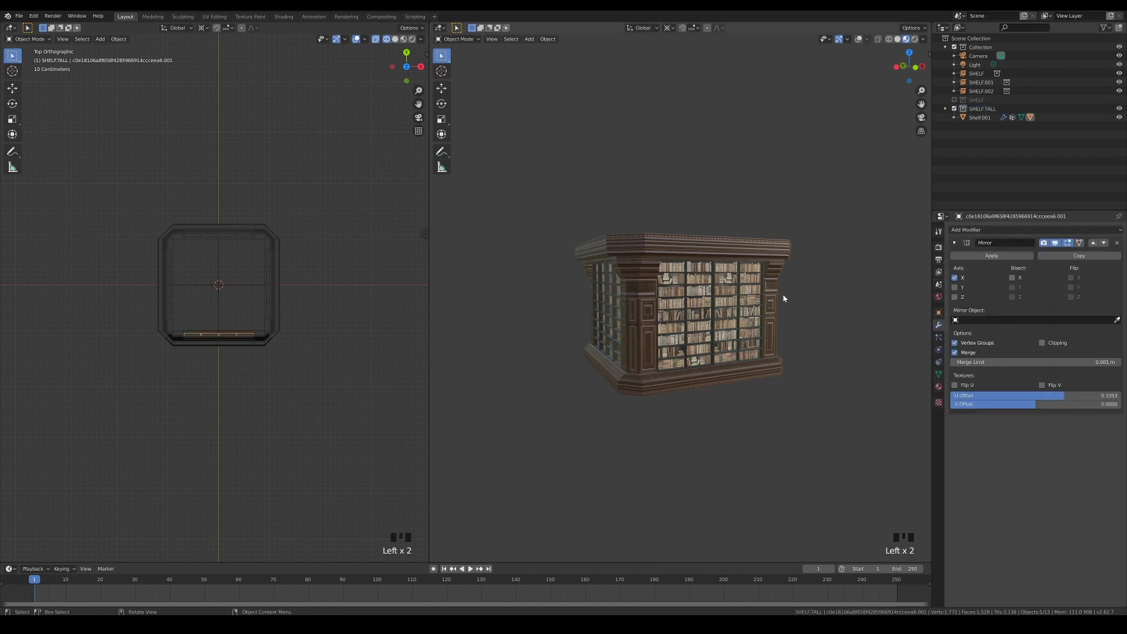
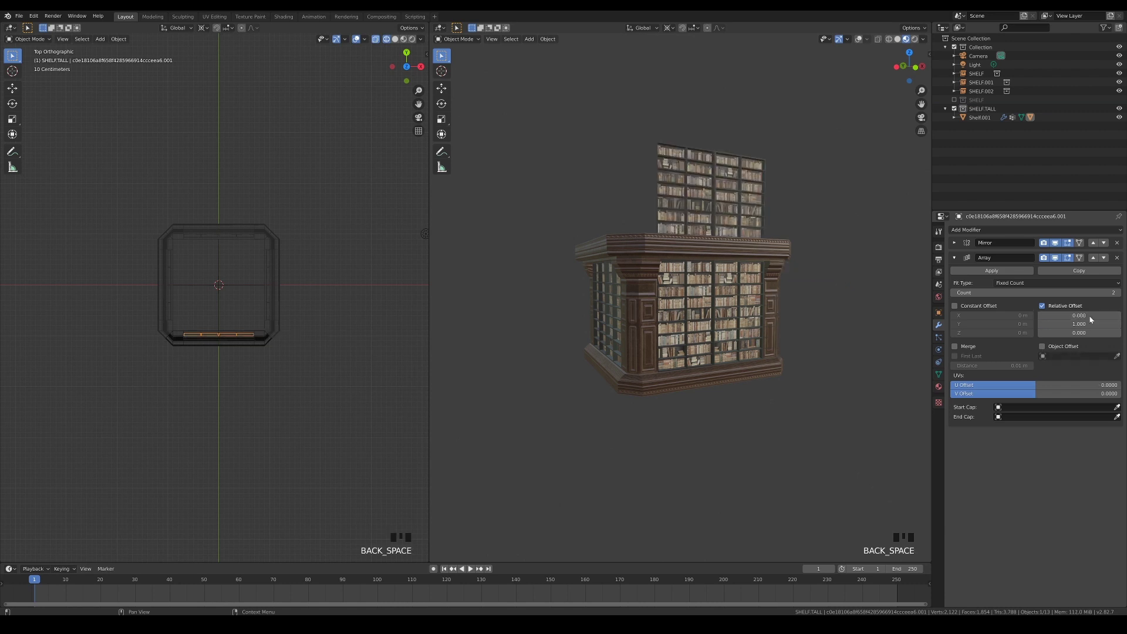
pyautogui.click(706, 247)
pyautogui.press('KP_1')
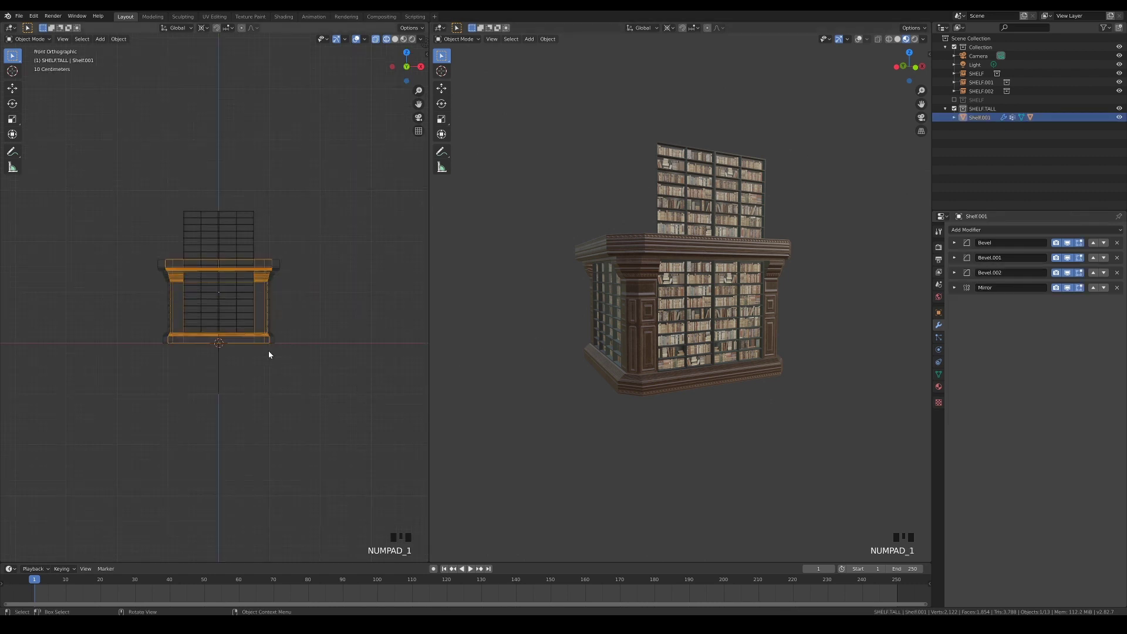
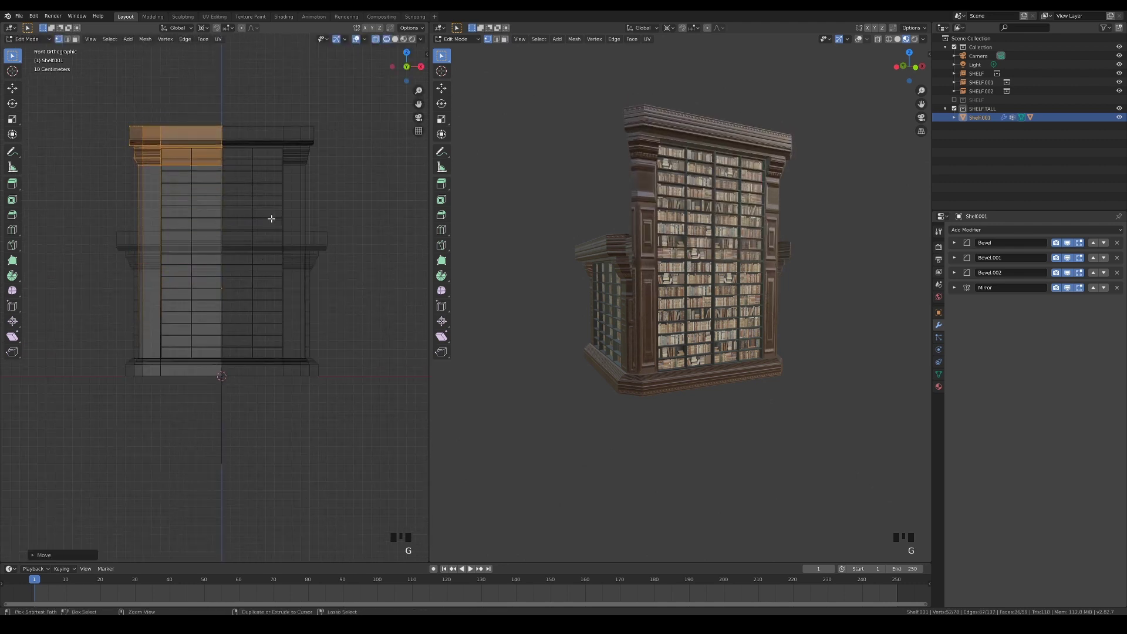
# Step: Raise the frame top to the stacked books' height and add an edge loop across it
pyautogui.press('Tab')
pyautogui.press('Tab')
pyautogui.press('ctrl+r')
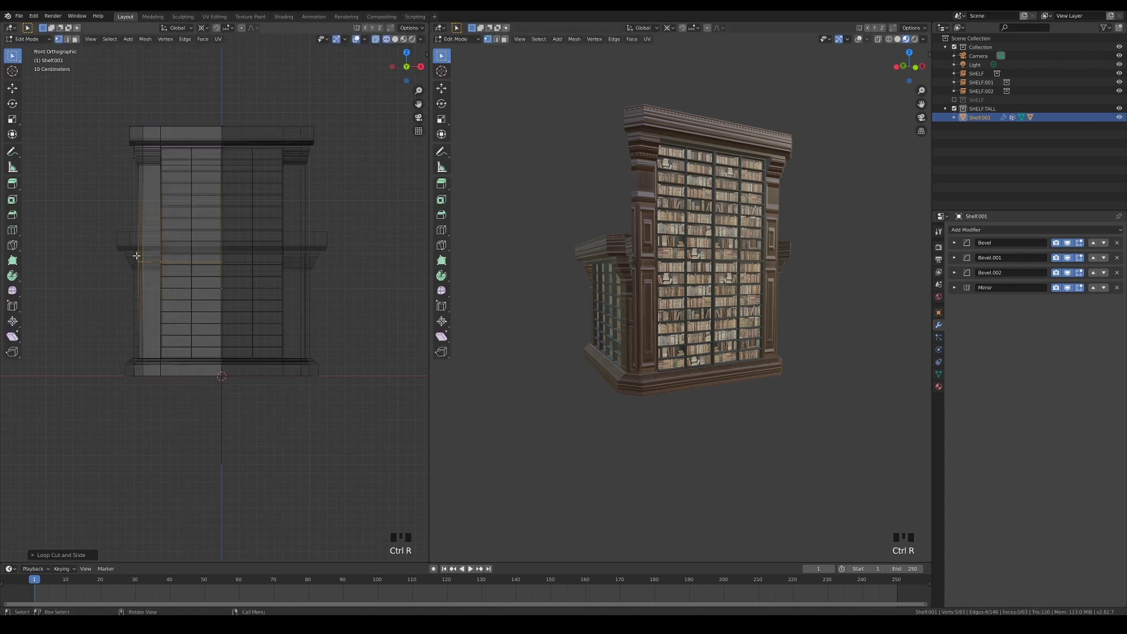
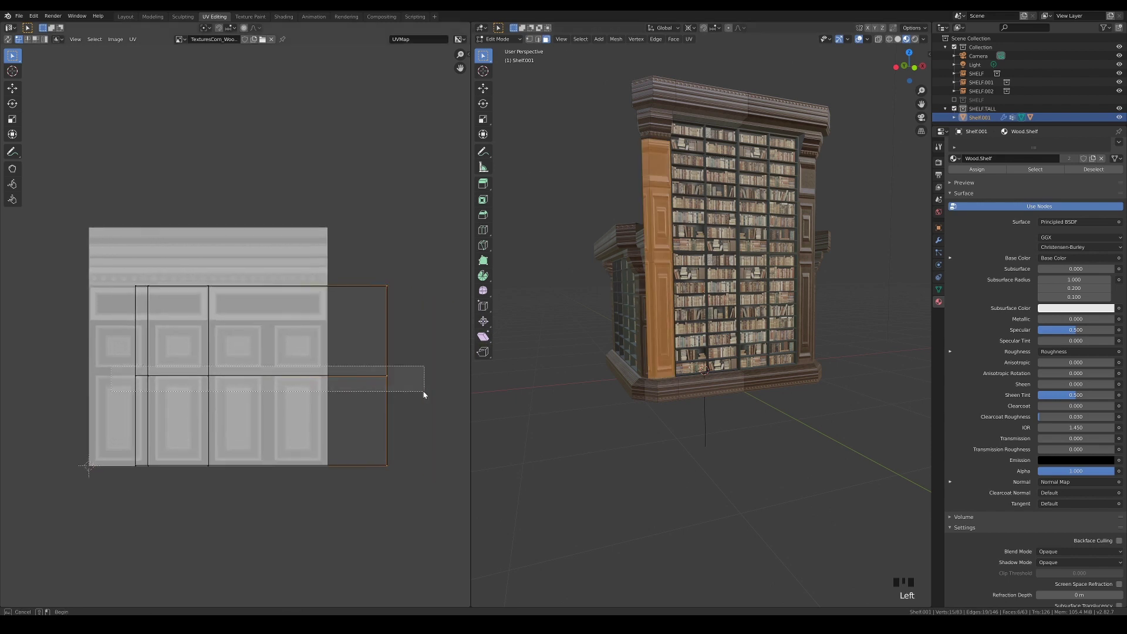
# Step: Move the stretched pillar UVs onto the panel area, leave editing and return to the Layout workspace
pyautogui.press('g')
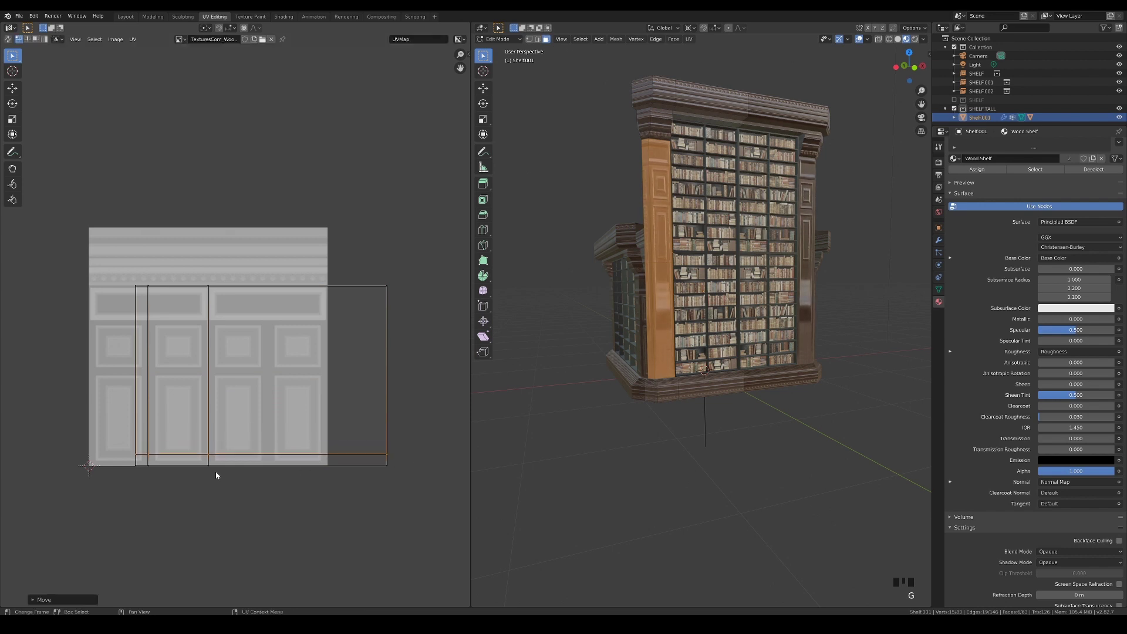
pyautogui.click(439, 504)
pyautogui.press('g')
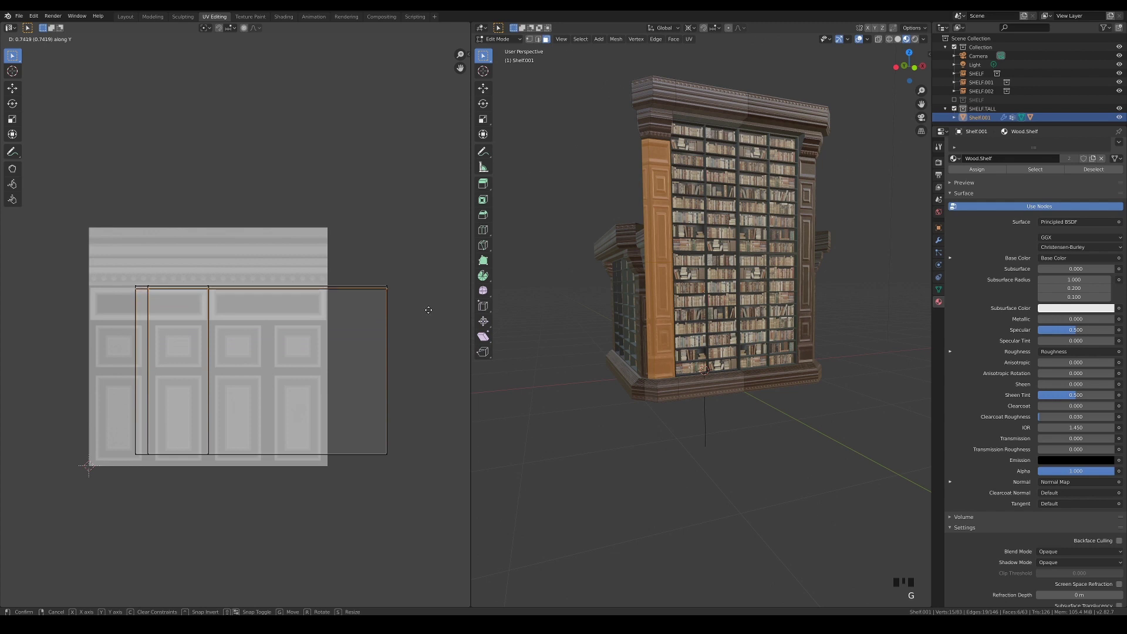
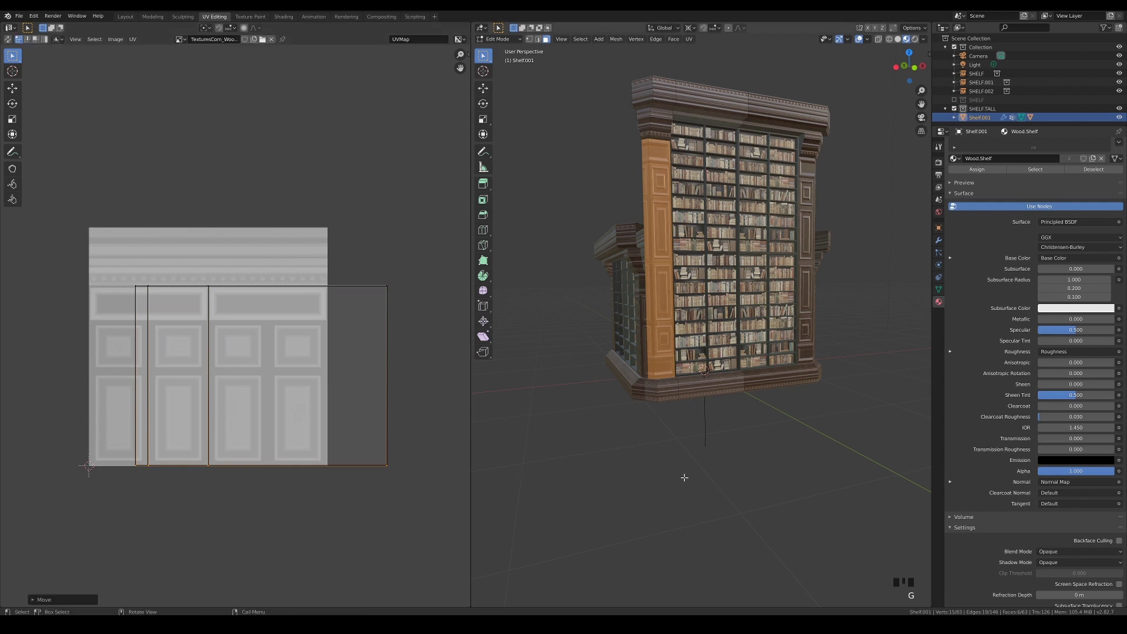
pyautogui.press('Tab')
pyautogui.click(653, 452)
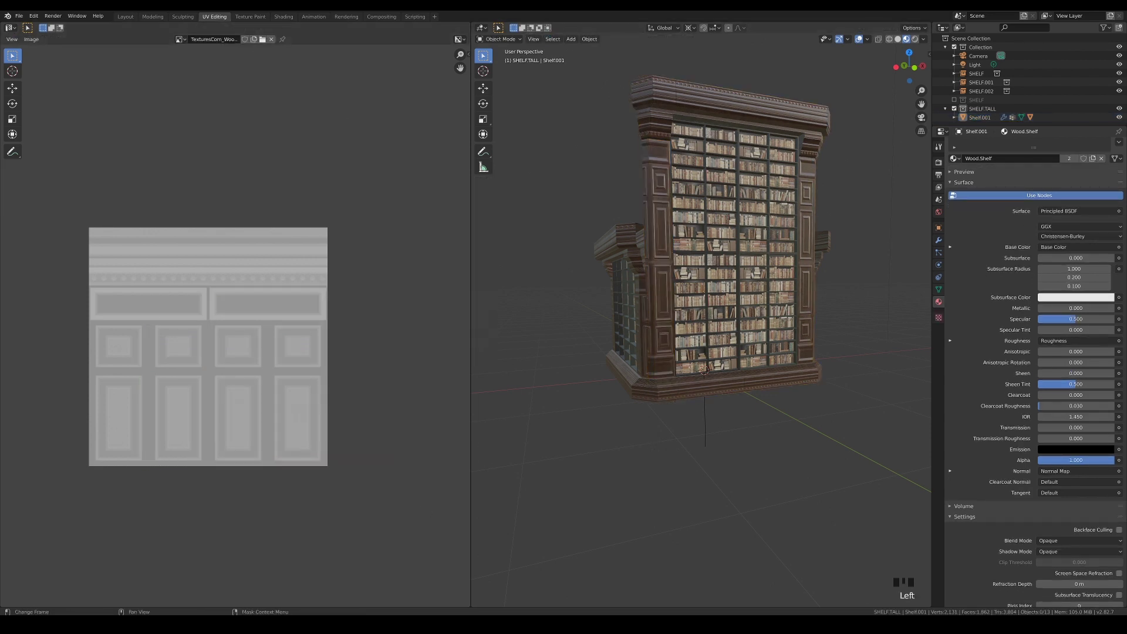
pyautogui.click(119, 21)
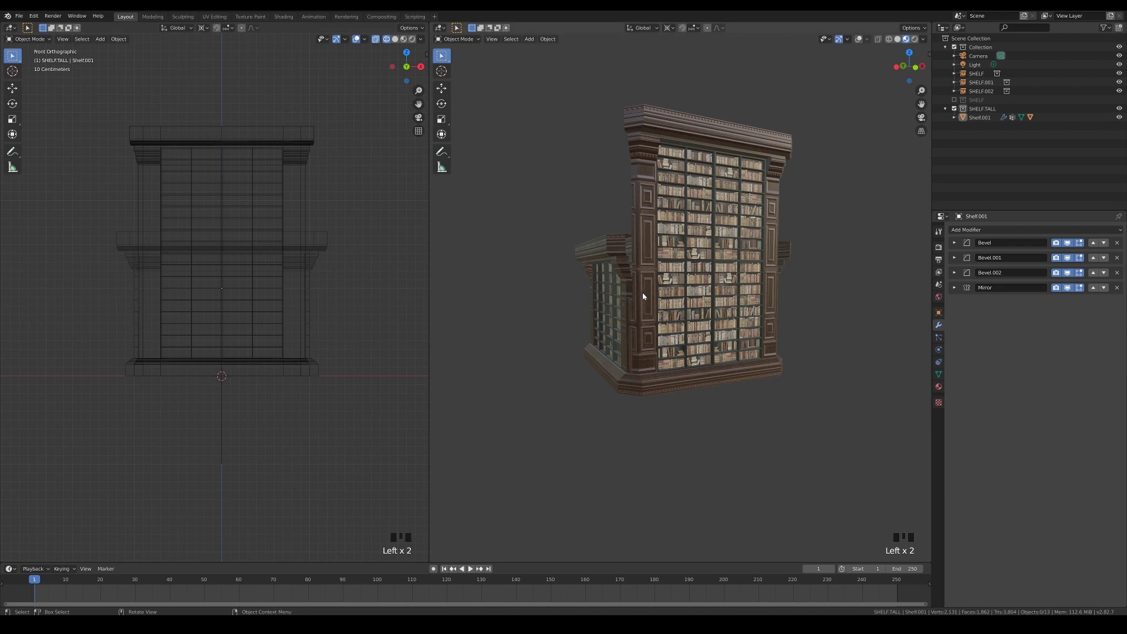
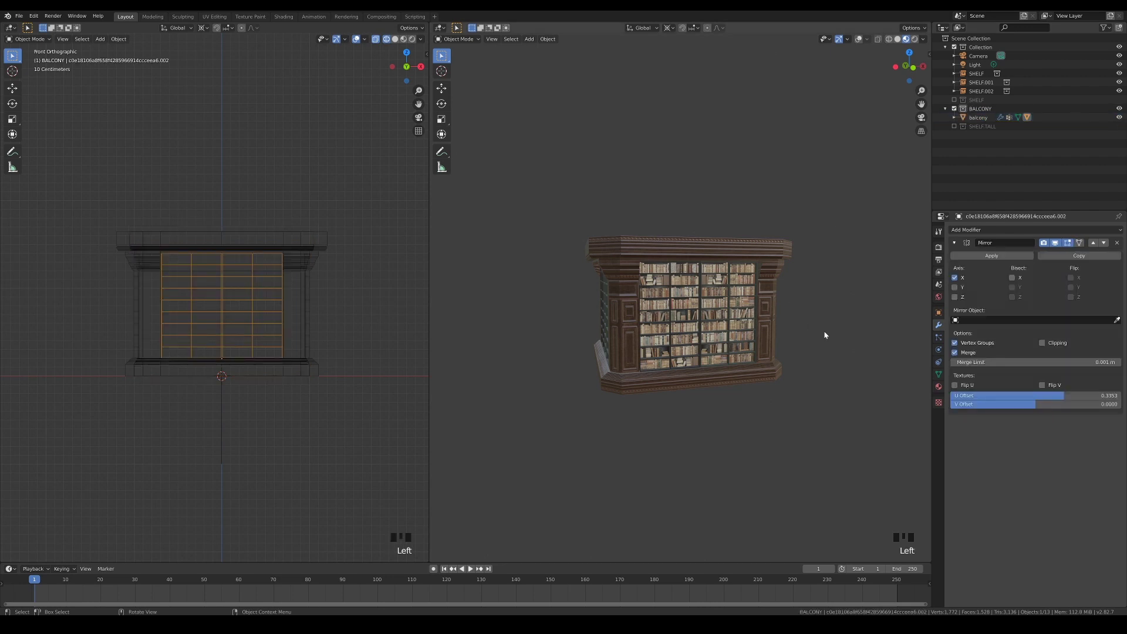
# Step: Delete the books object and enter the balcony frame's mesh editing with the left front faces selected
pyautogui.press('x')
pyautogui.click(735, 254)
pyautogui.press('KP_3')
pyautogui.moveTo(335, 358); pyautogui.dragTo(354, 367)
pyautogui.press('KP_1')
# Step: Box-select the left side pillar's vertices and delete them from the balcony mesh
pyautogui.press('Tab')
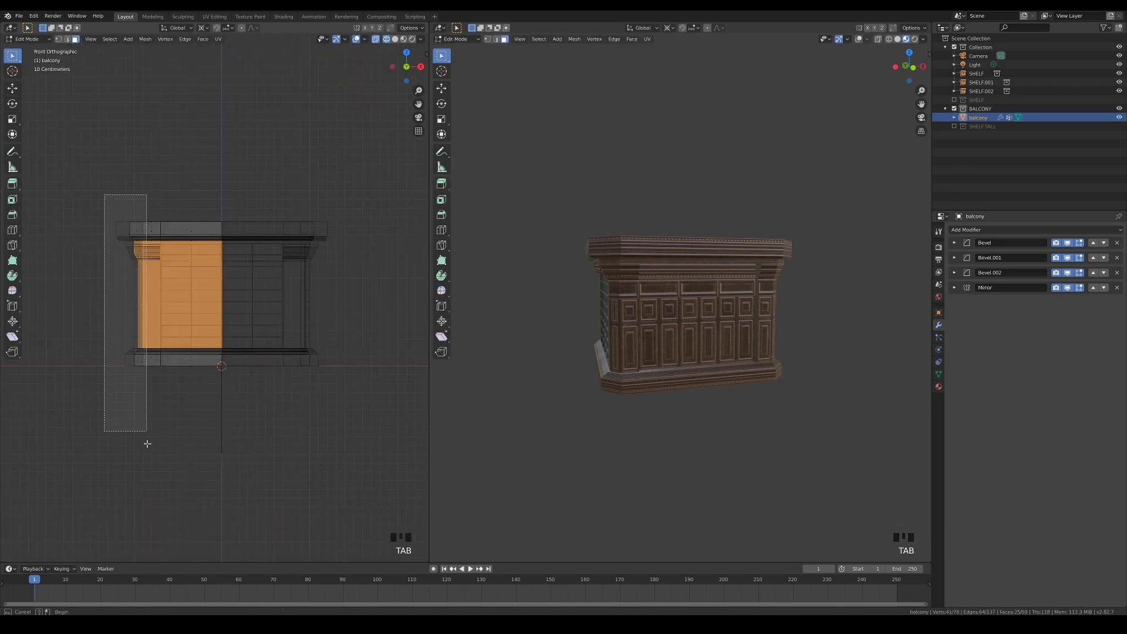
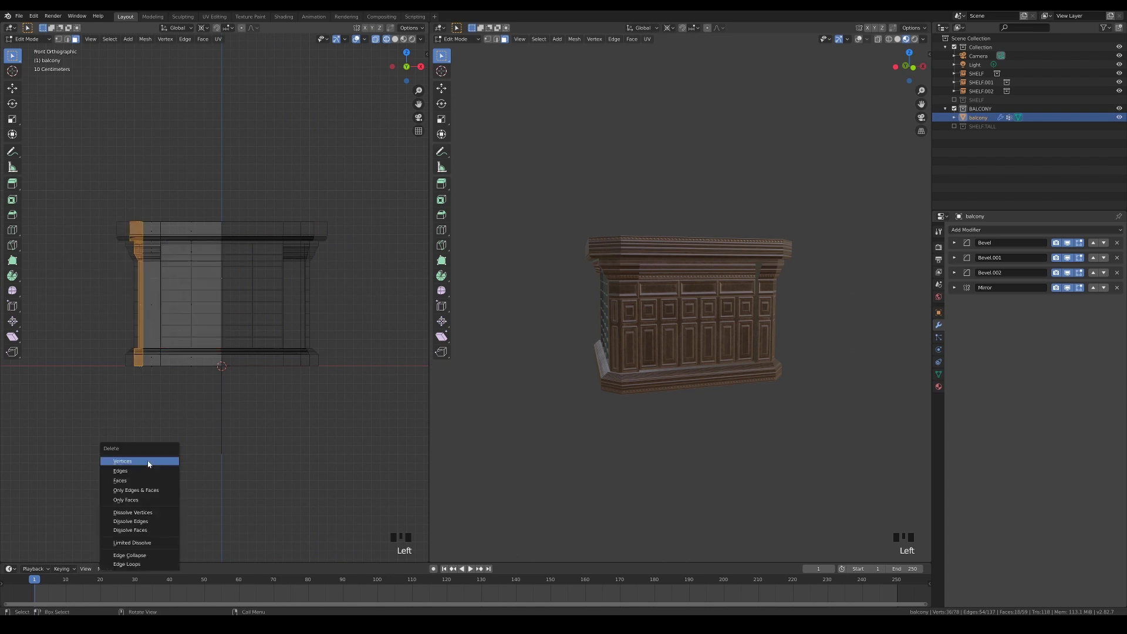
pyautogui.press('x')
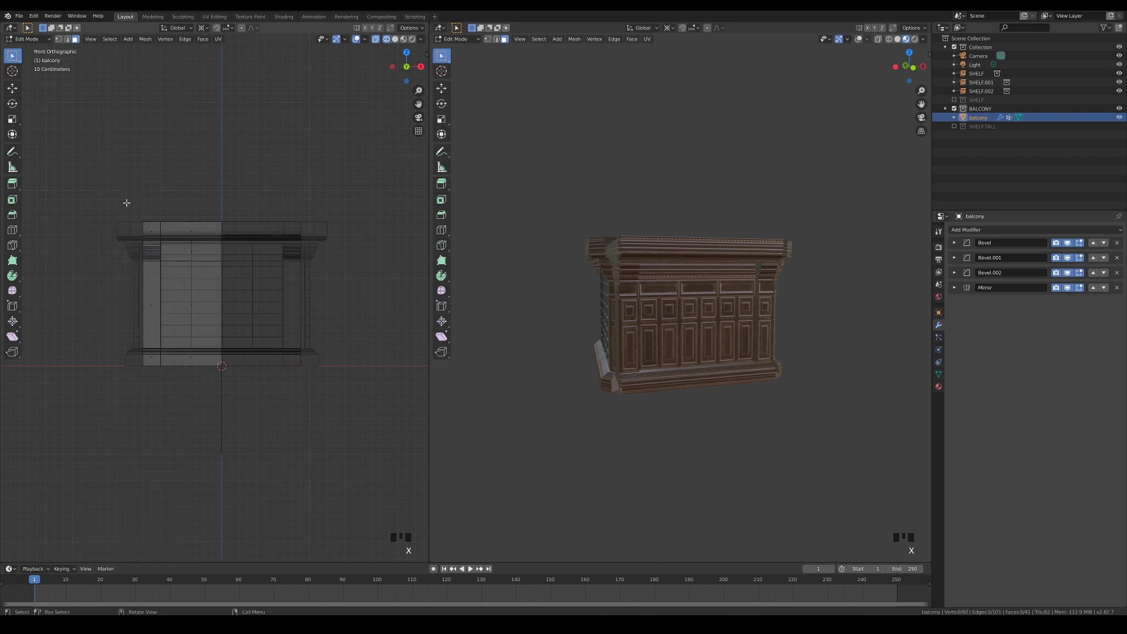
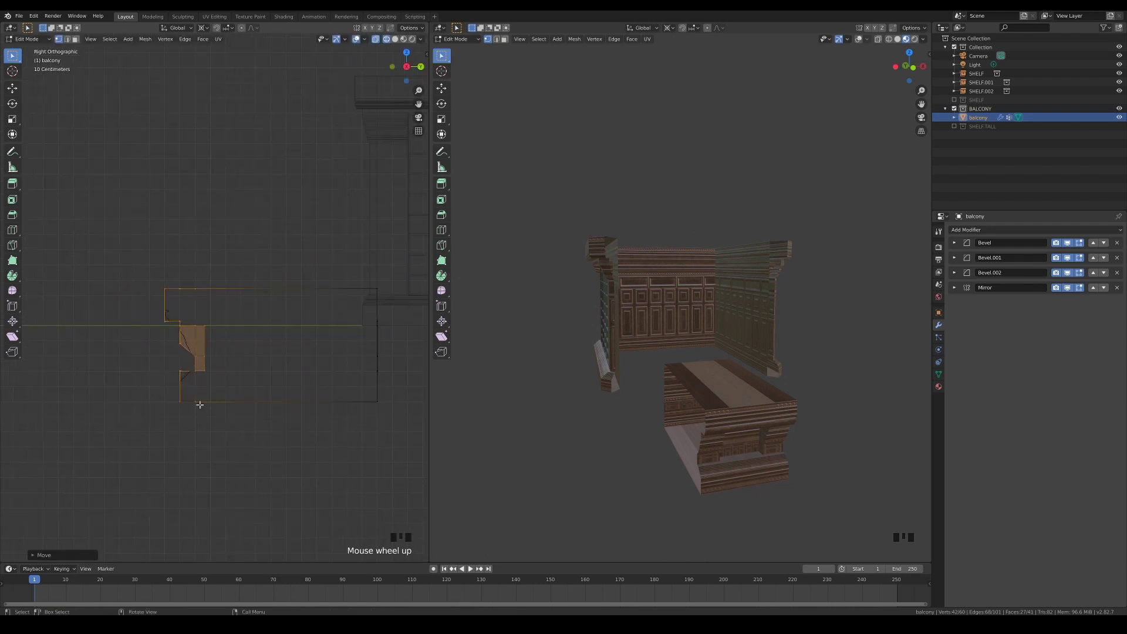
# Step: In right side view, select the upper profile points and scale the front rim edge upward
pyautogui.press('3')
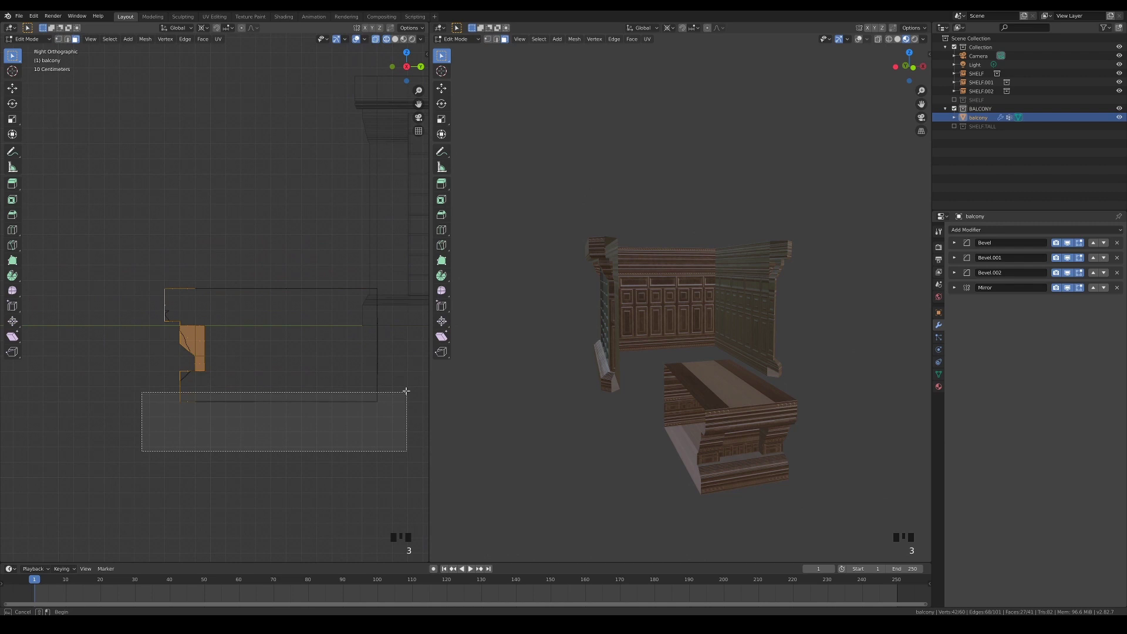
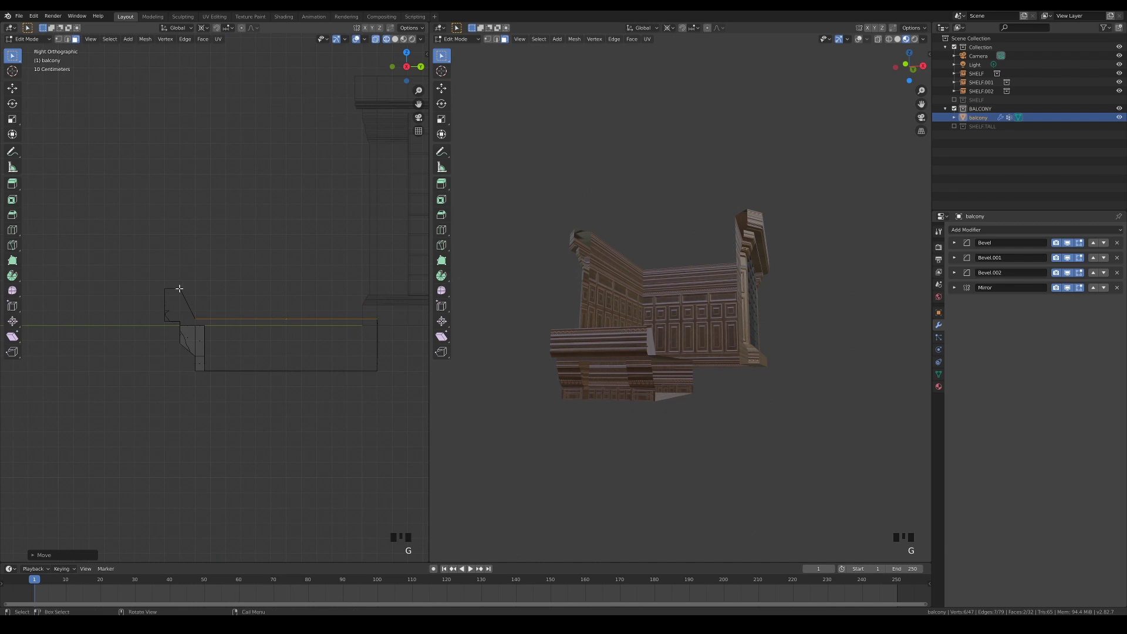
pyautogui.moveTo(209, 304); pyautogui.dragTo(209, 295)
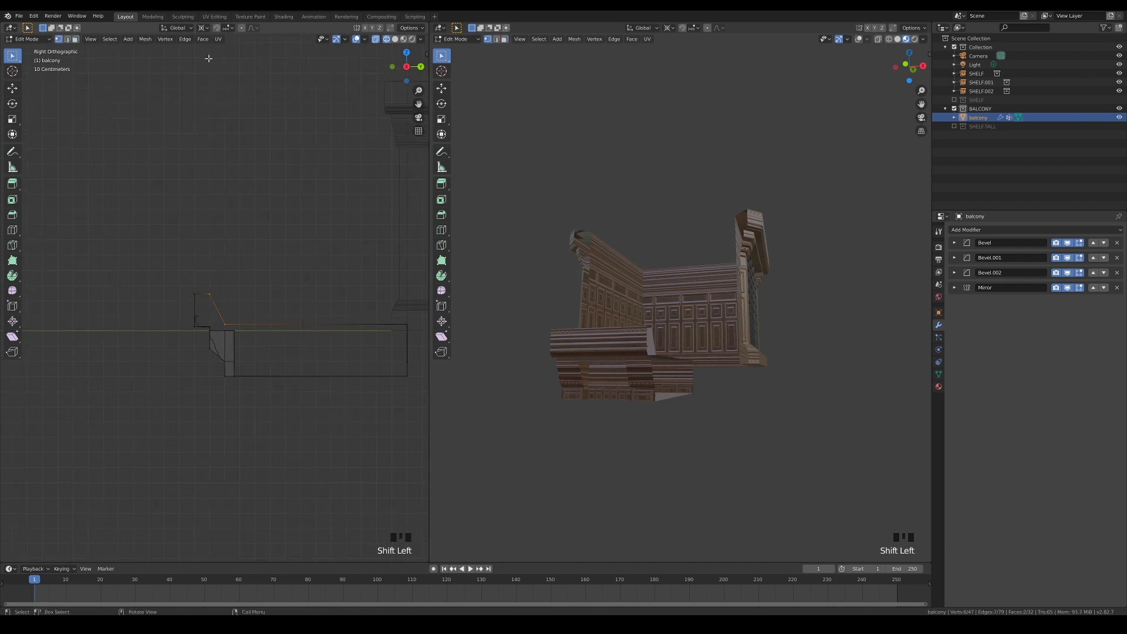
pyautogui.click(231, 65)
pyautogui.press('s')
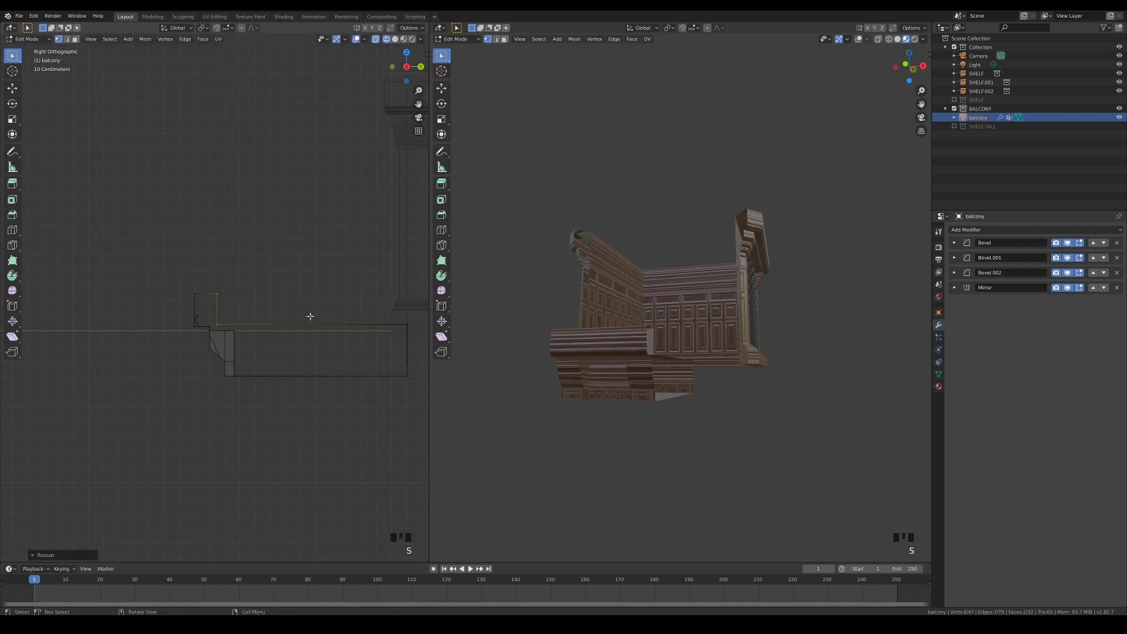
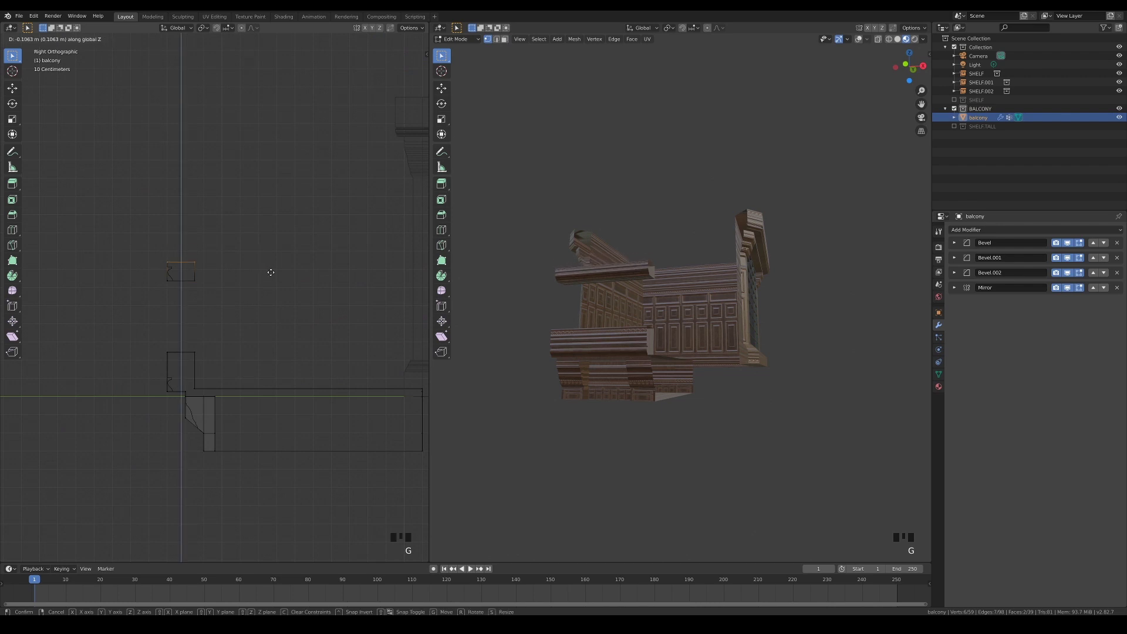
# Step: Add a new 16-sided cylinder to the balcony mesh as a column base
pyautogui.middleClick(174, 318)
pyautogui.press('Tab')
pyautogui.moveTo(337, 334); pyautogui.dragTo(261, 386)
pyautogui.click(261, 386)
pyautogui.press('Tab')
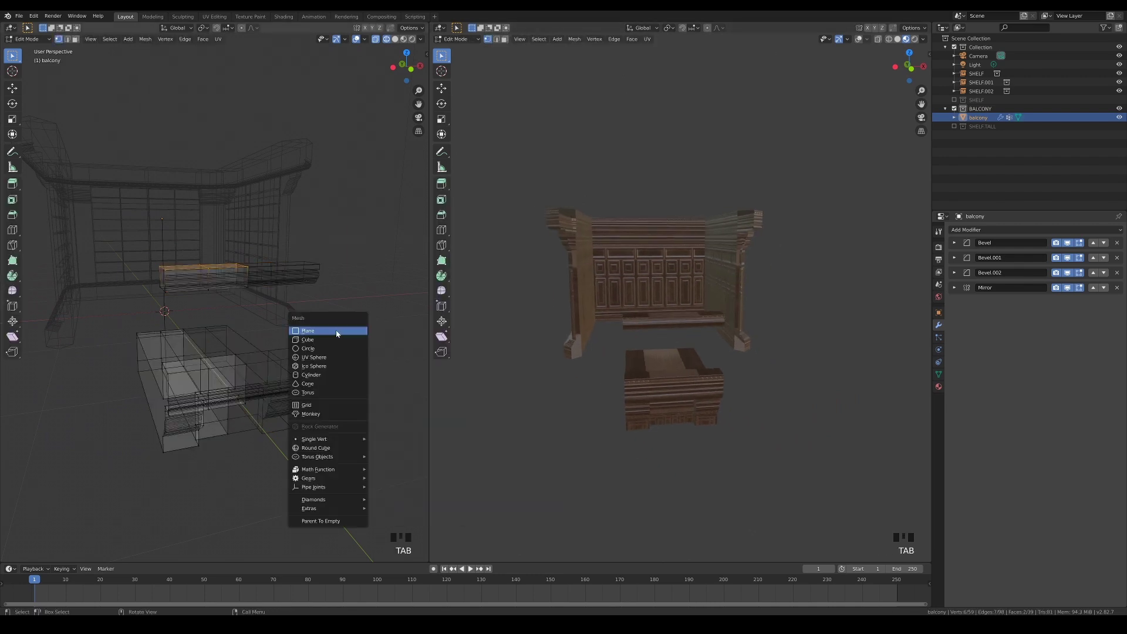
pyautogui.press('shift+a')
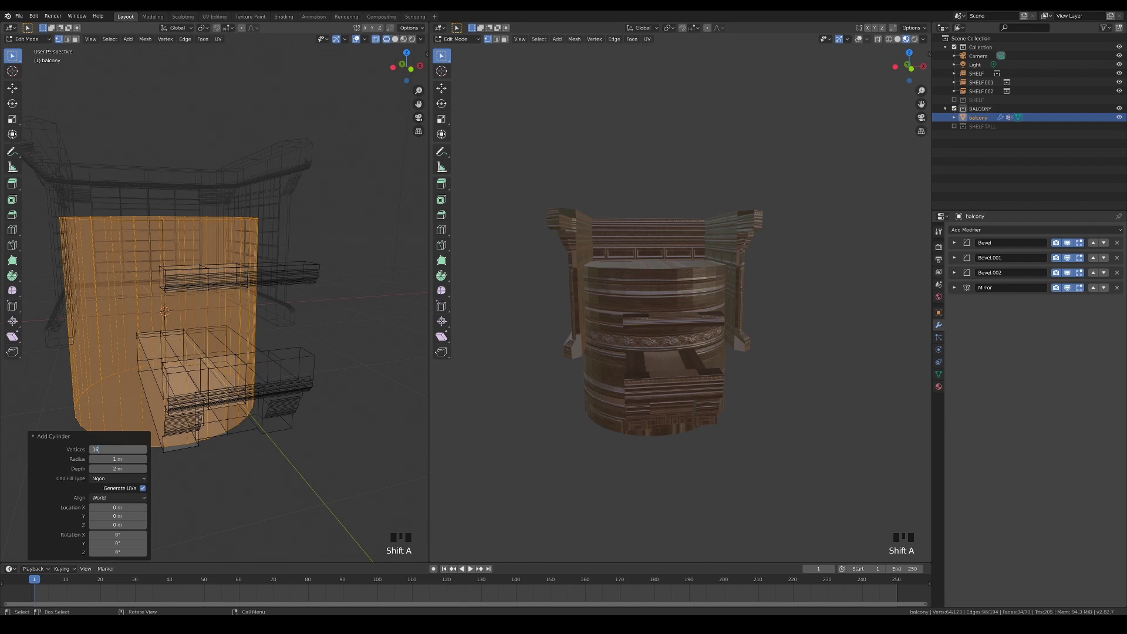
pyautogui.click(205, 489)
# Step: Move the cylinder under the railing in top view and scale it to column thickness
pyautogui.press('l')
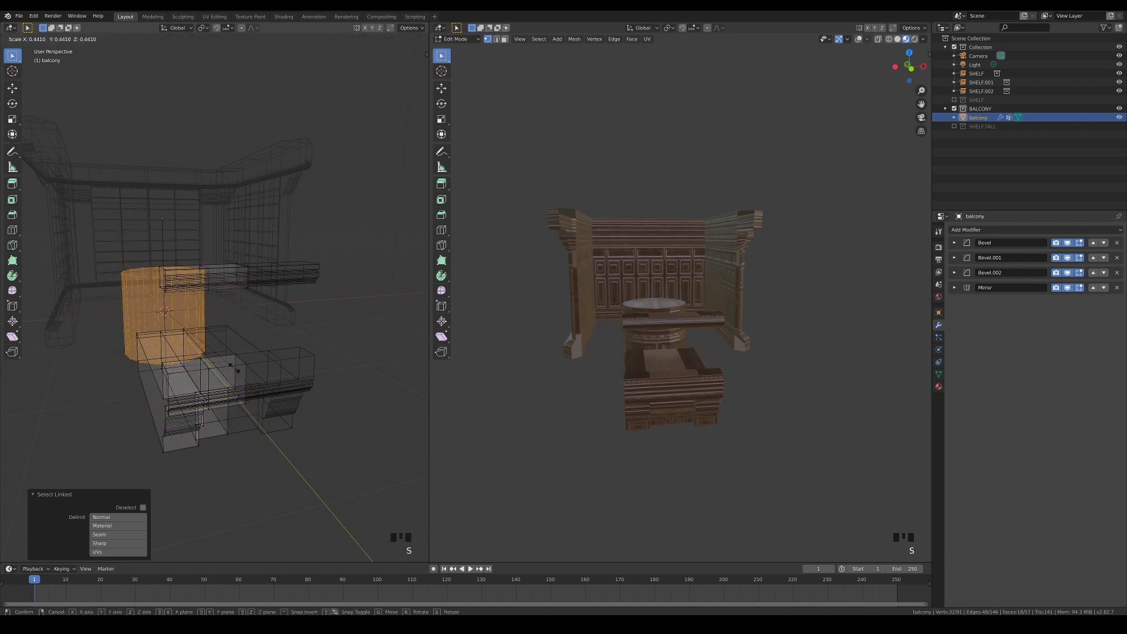
pyautogui.press('KP_7')
pyautogui.press('g')
pyautogui.press('g')
pyautogui.scroll(3)
pyautogui.press('s')
pyautogui.press('s')
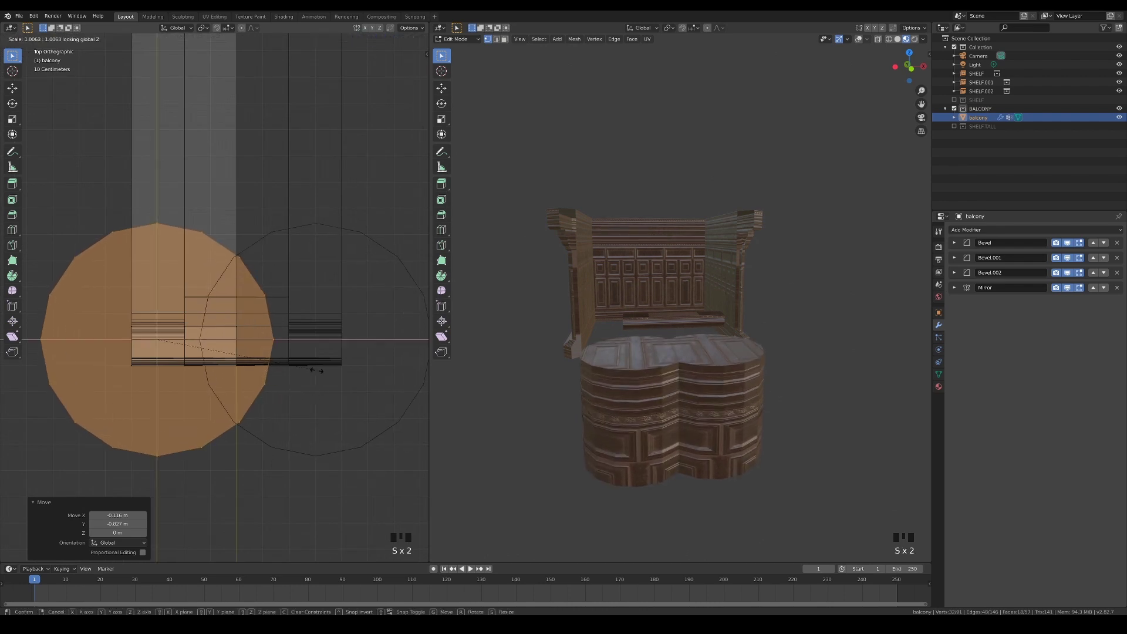
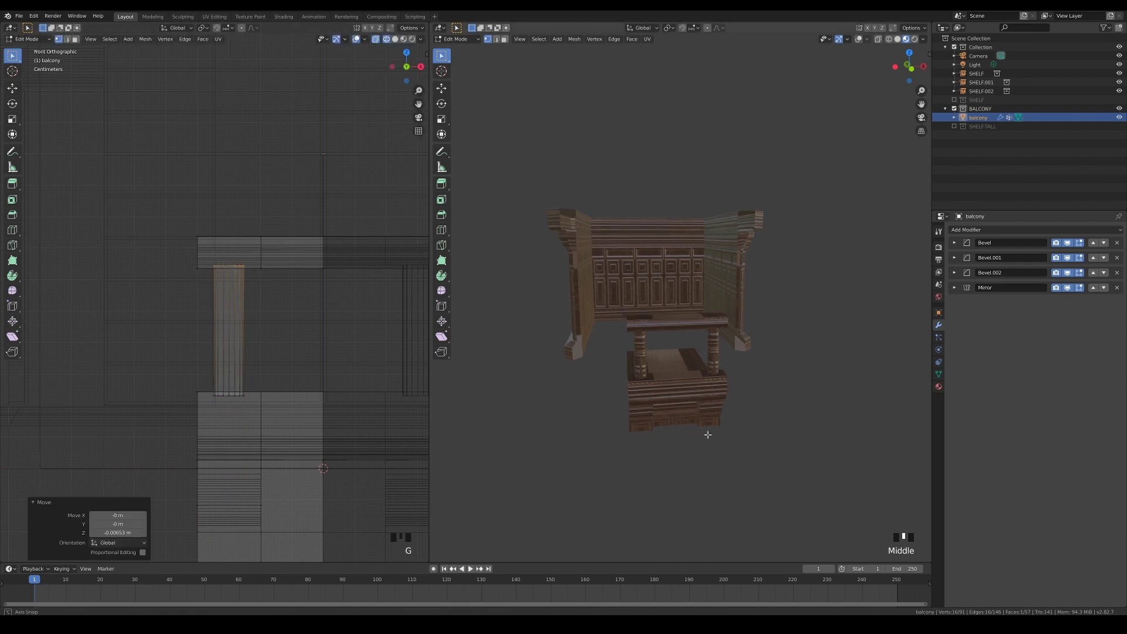
# Step: Loop-cut the column and scale its edge rings into a turned profile with narrow necks
pyautogui.scroll(3)
pyautogui.scroll(3)
pyautogui.press('ctrl+r')
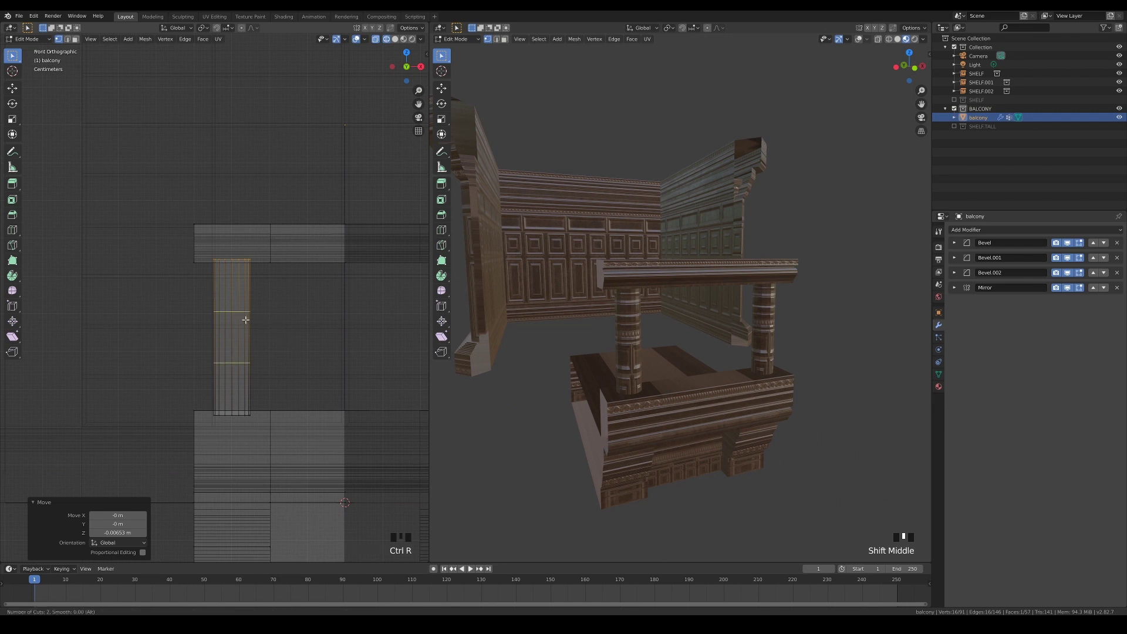
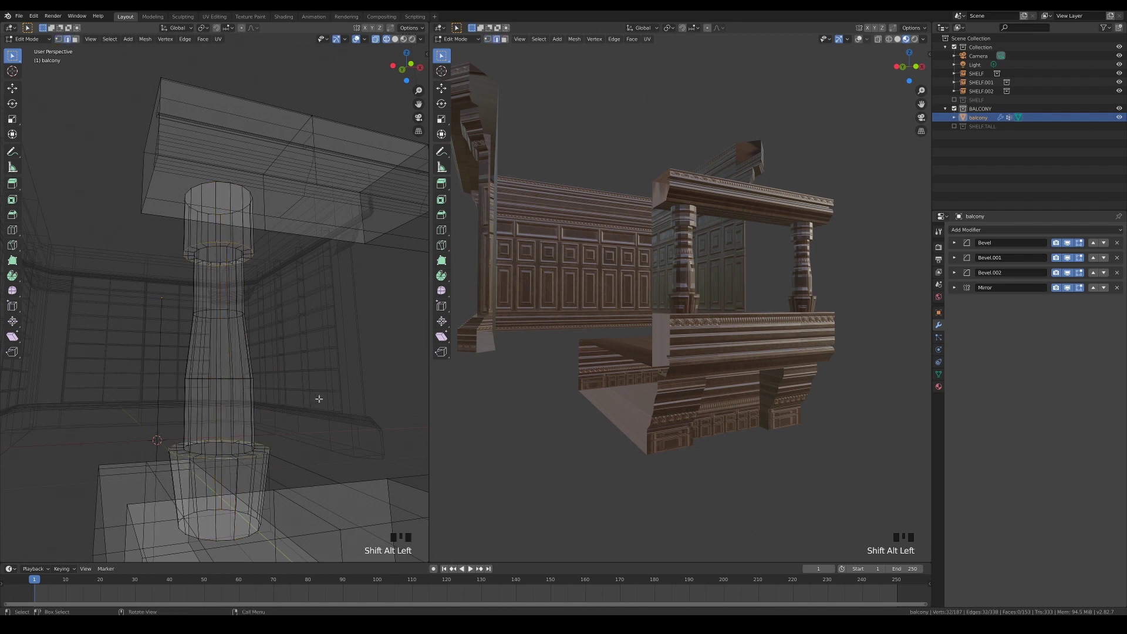
pyautogui.press('s')
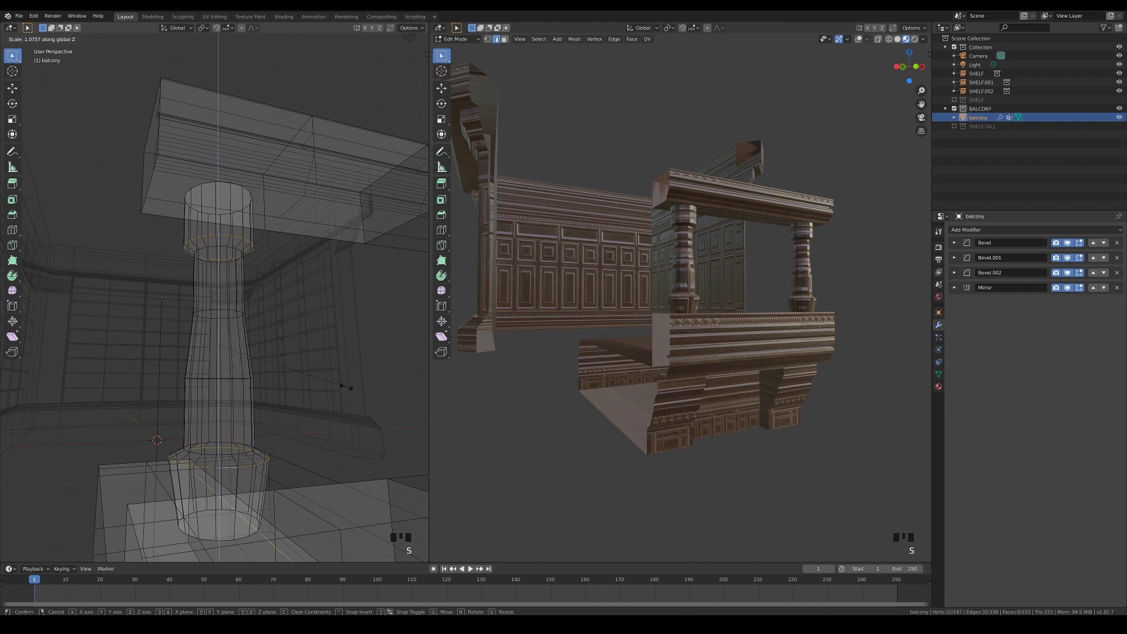
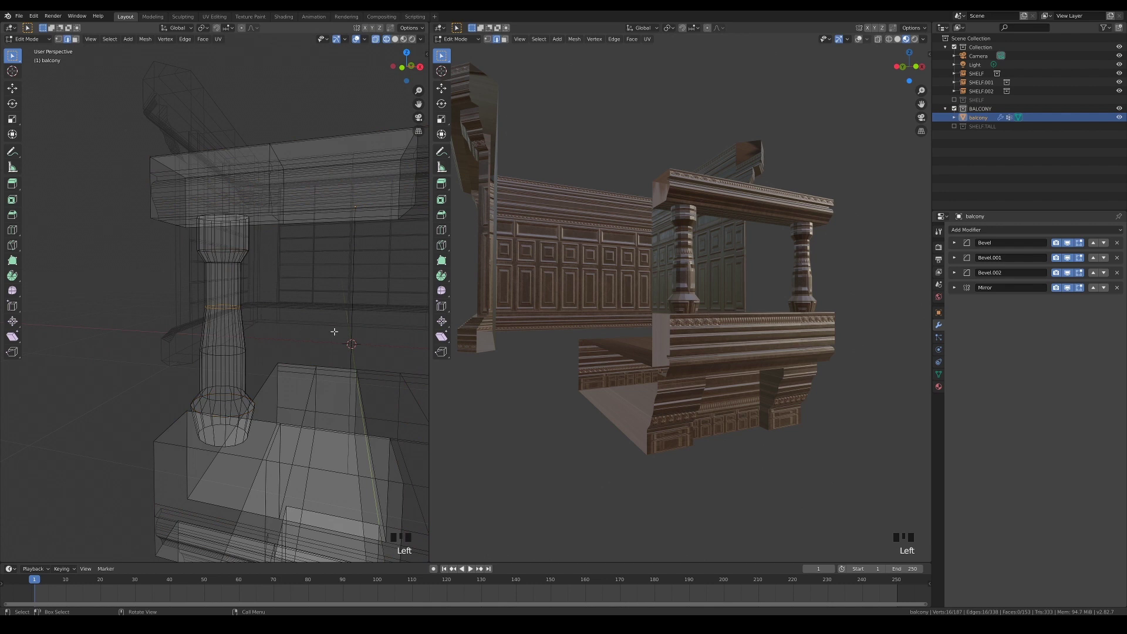
pyautogui.press('s')
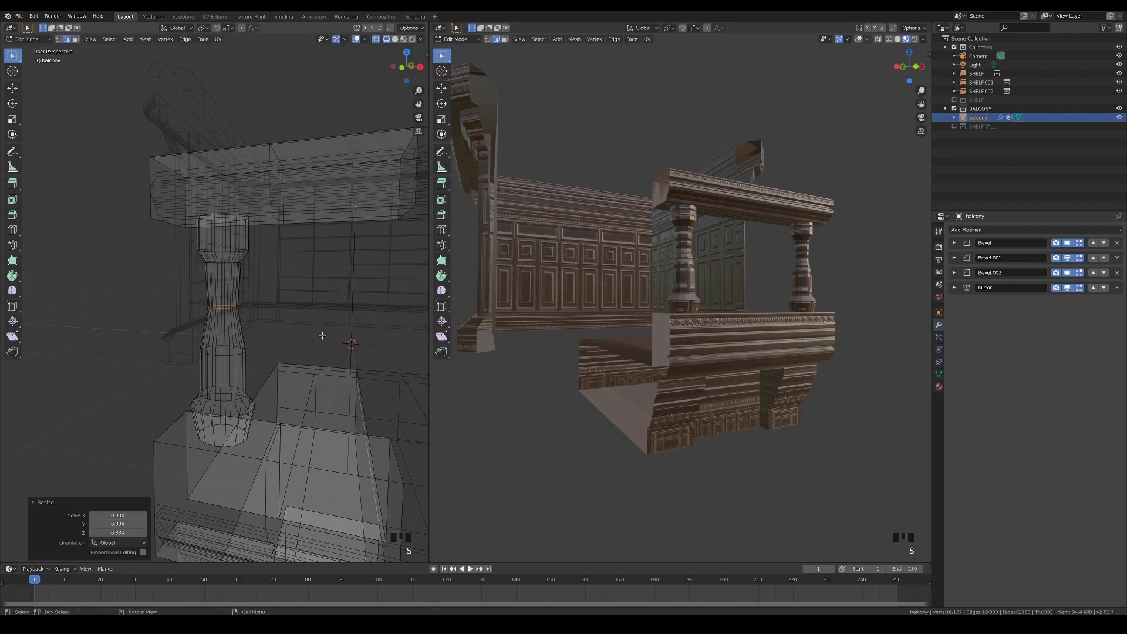
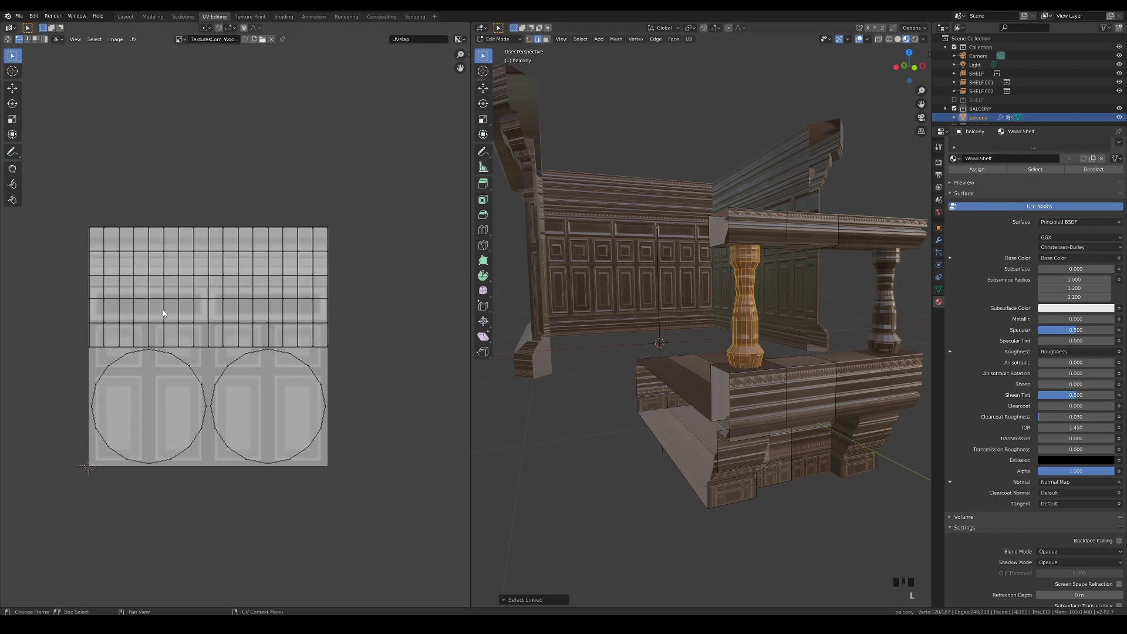
# Step: Place the column UVs over the wood texture and stretch them to its full height
pyautogui.press('g')
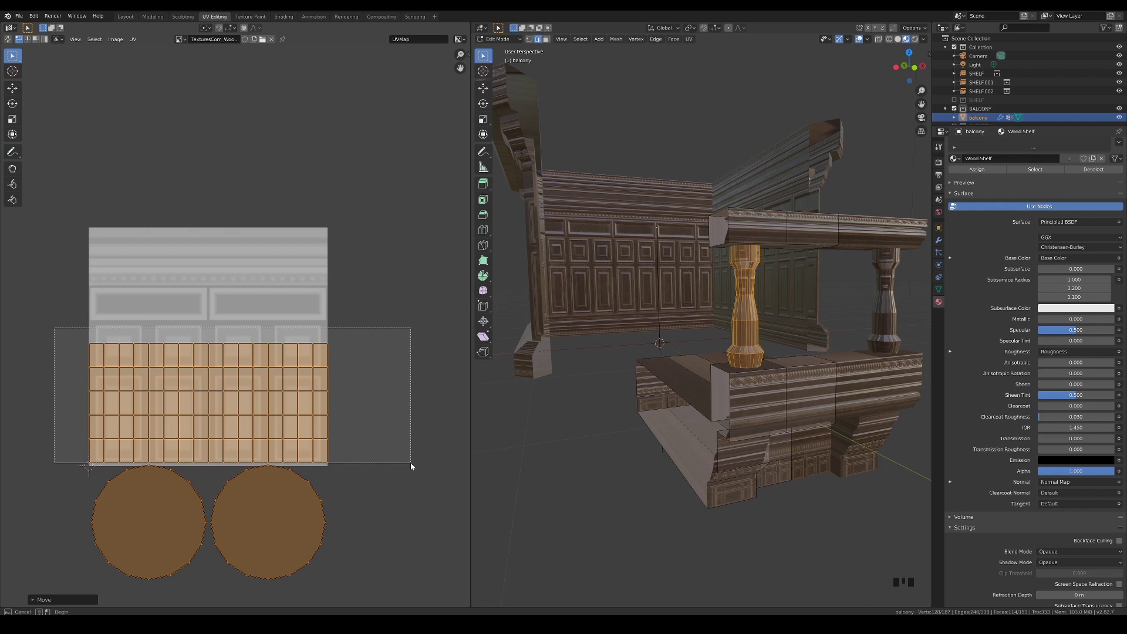
pyautogui.click(414, 467)
pyautogui.press('s')
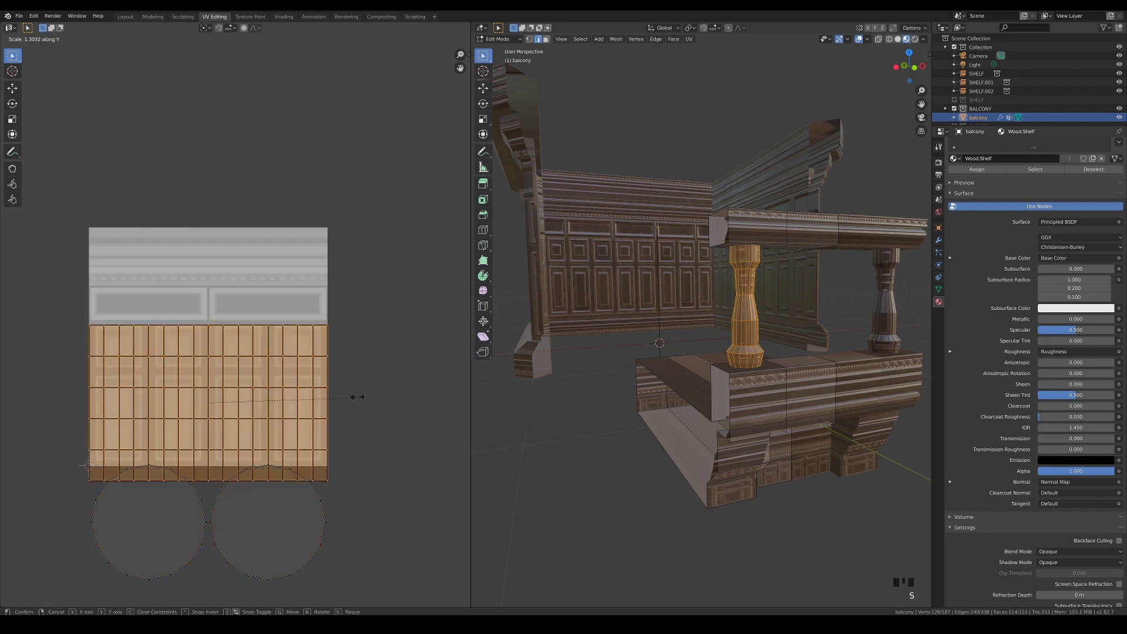
pyautogui.press('g')
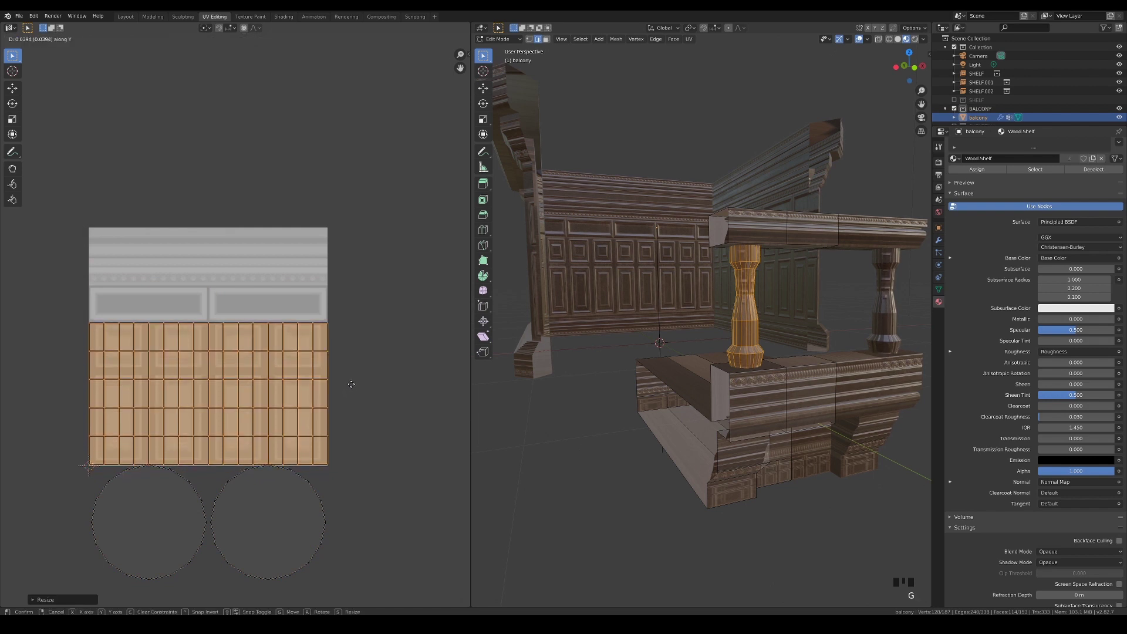
# Step: Shift and narrow the UV strip onto a single vertical panel of the texture
pyautogui.scroll(3)
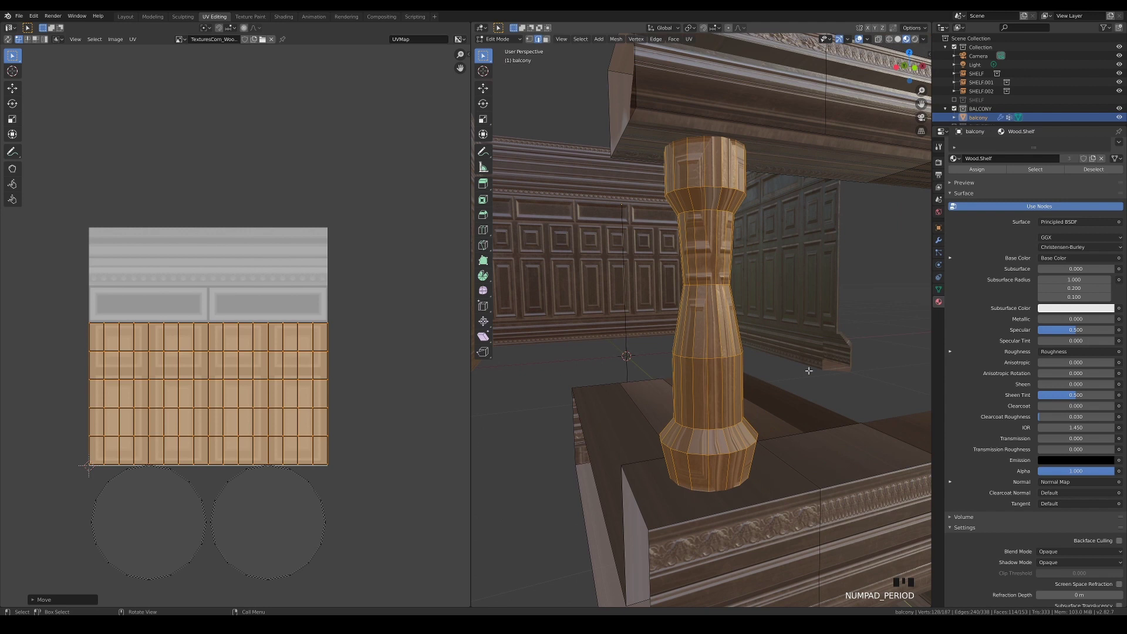
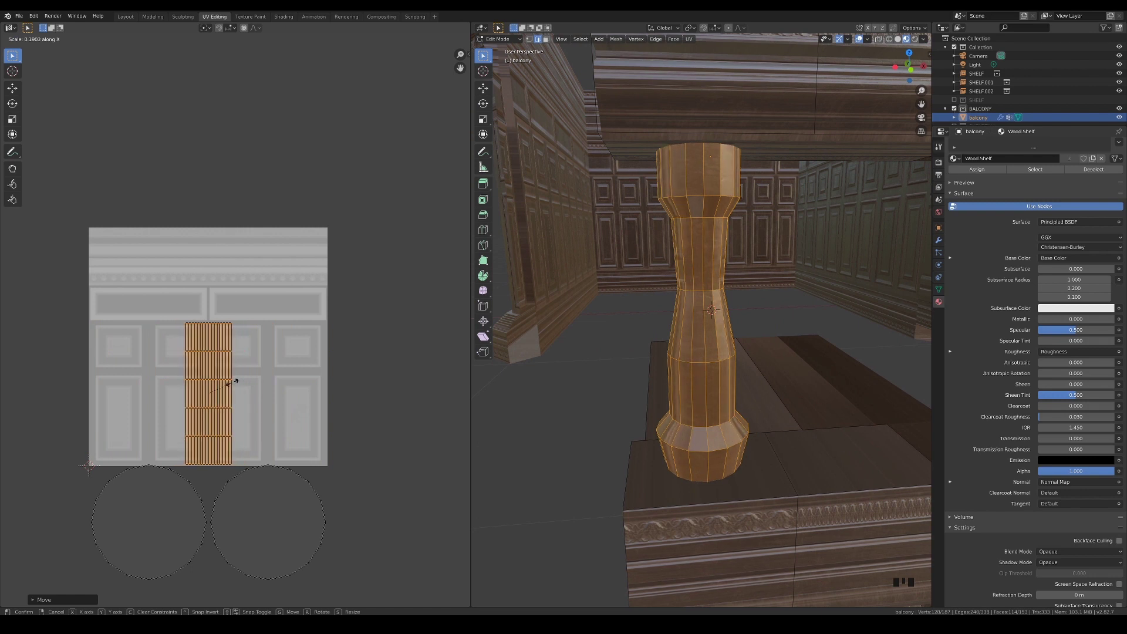
pyautogui.press('g')
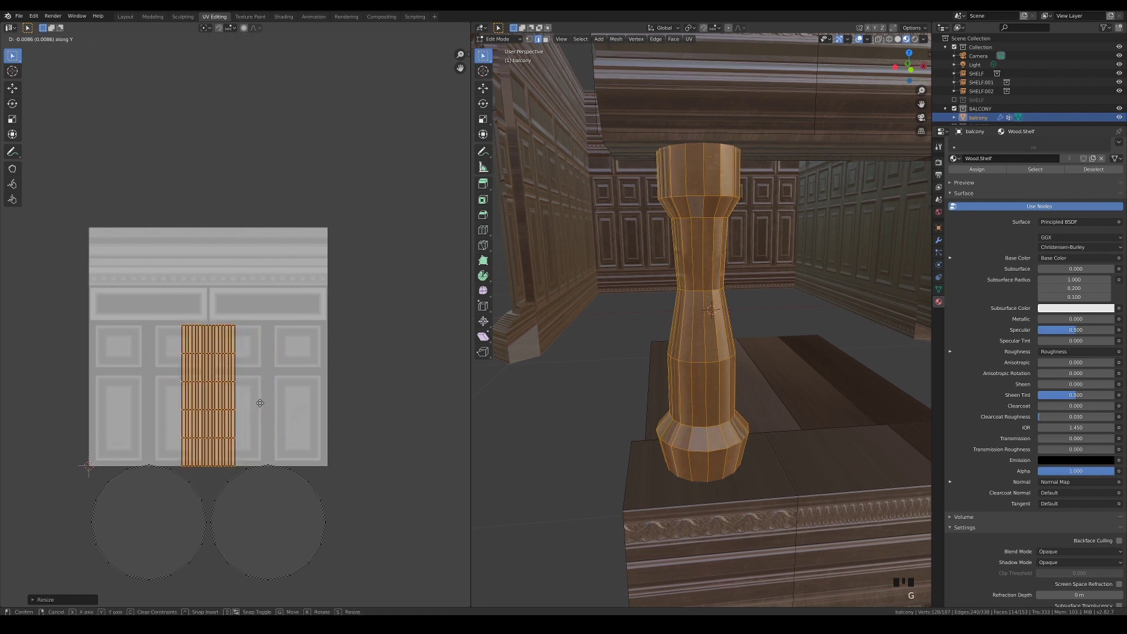
pyautogui.press('g')
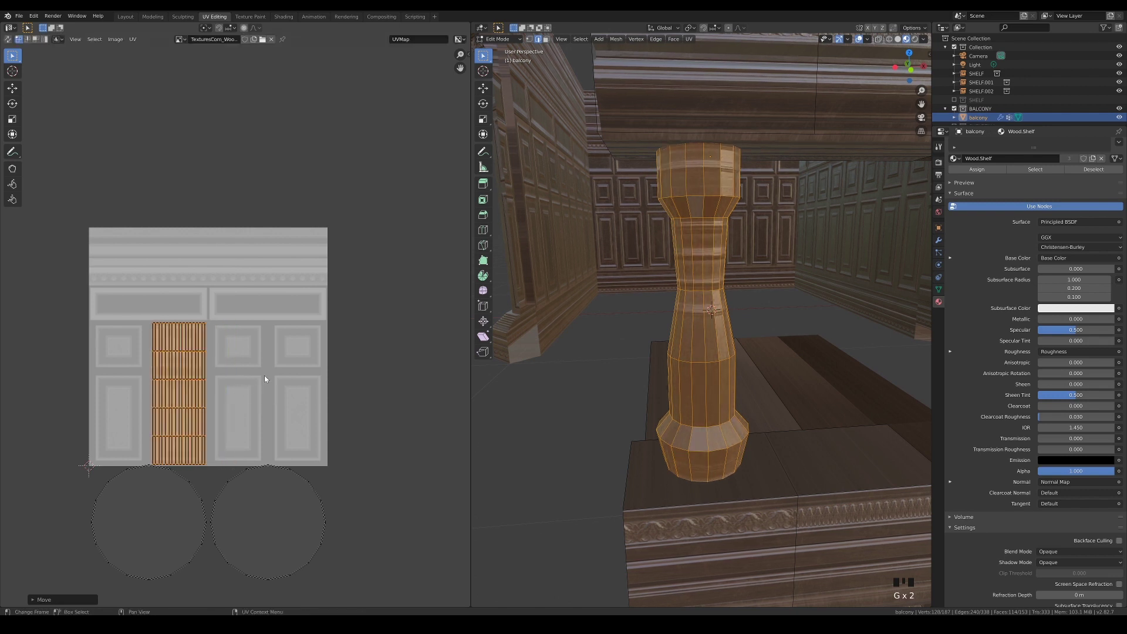
pyautogui.press('s')
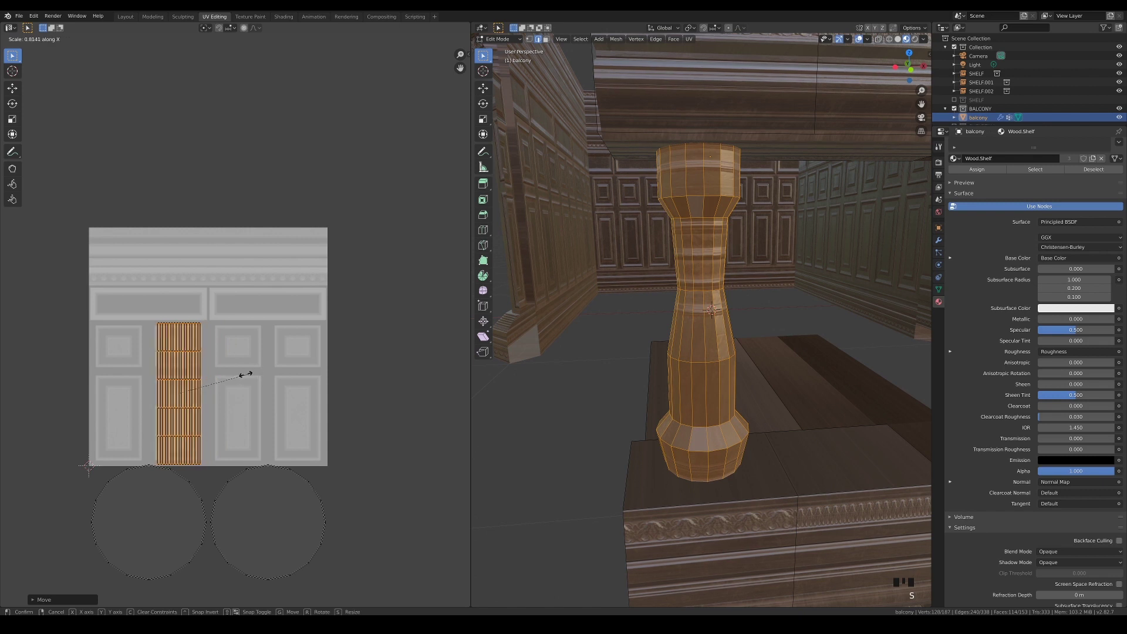
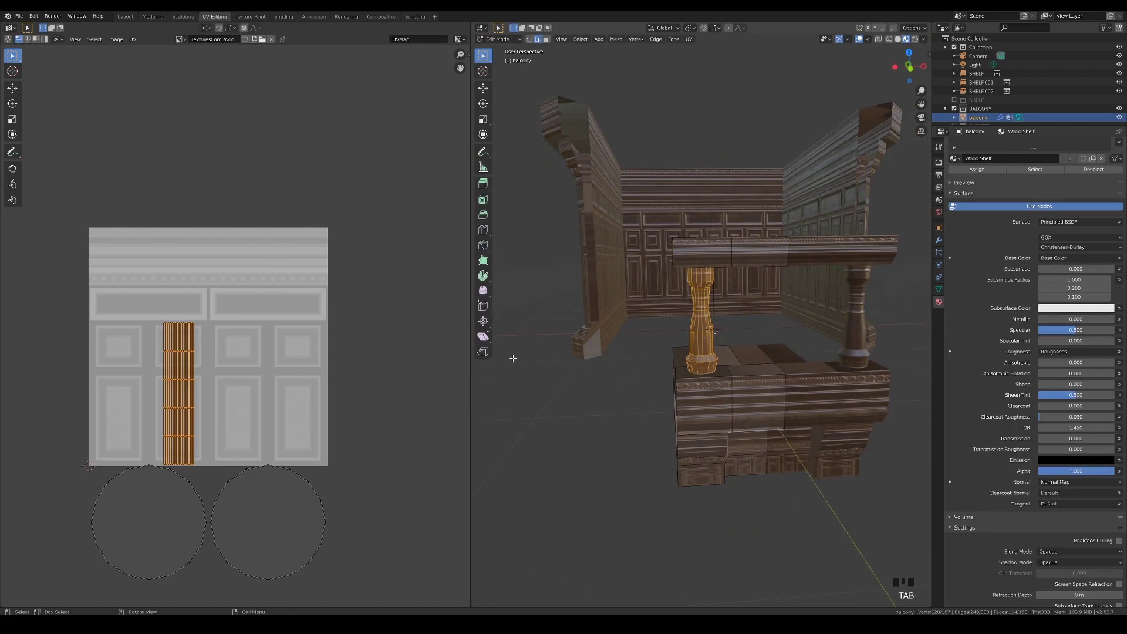
# Step: Return to the Layout workspace and view the balcony from directly above
pyautogui.click(121, 18)
pyautogui.scroll(-3)
pyautogui.middleClick(287, 326)
pyautogui.press('KP_7')
pyautogui.scroll(3)
pyautogui.middleClick(192, 328)
# Step: Duplicate the columns along the railing to make four, then finish in Object Mode
pyautogui.press('Tab')
pyautogui.press('shift+d')
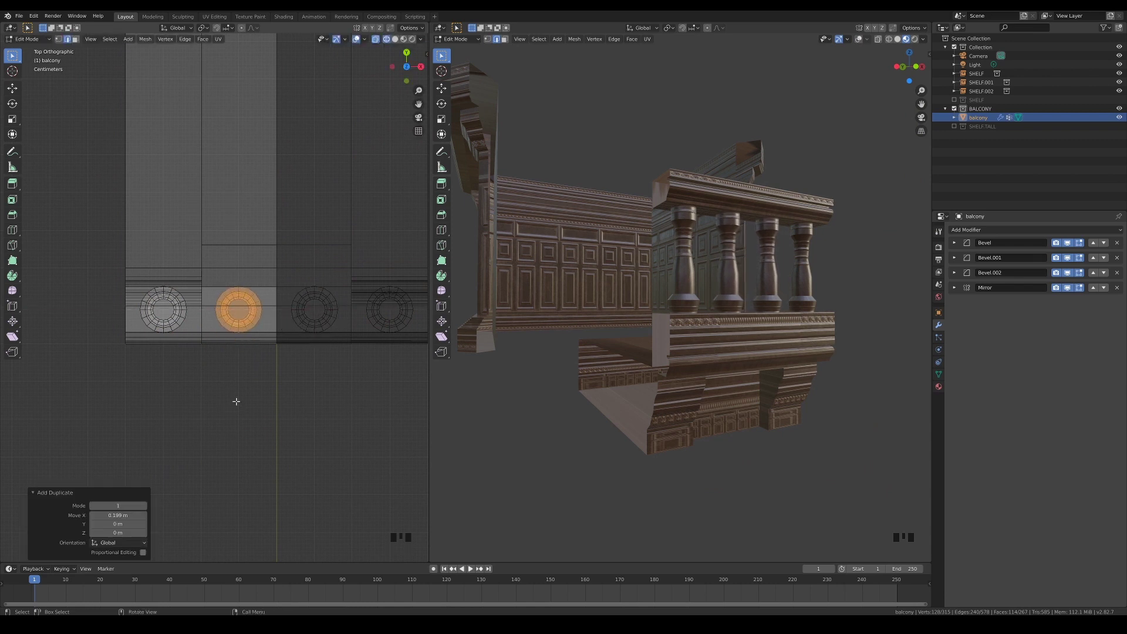
pyautogui.press('Tab')
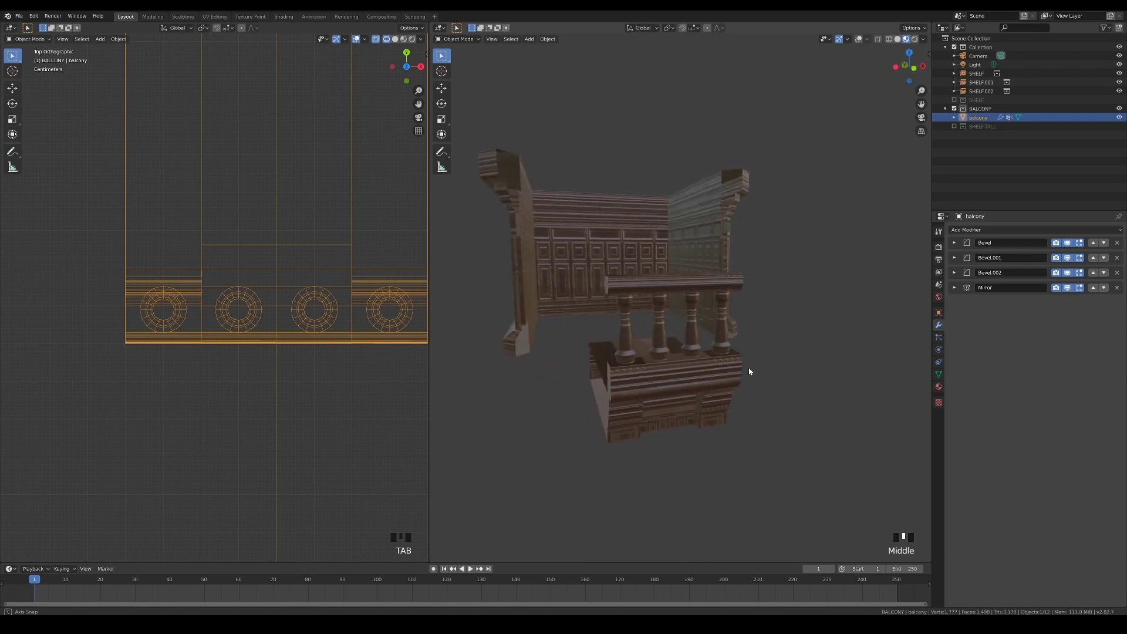